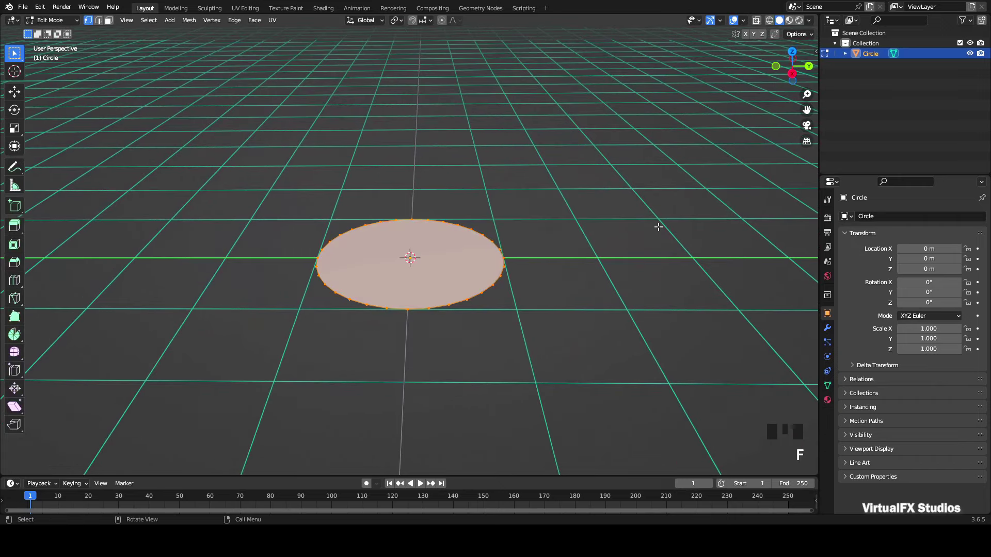
Zoom in to inspect the filled circle before leaving Edit Mode
scroll(up, 3)
scroll(up, 3)
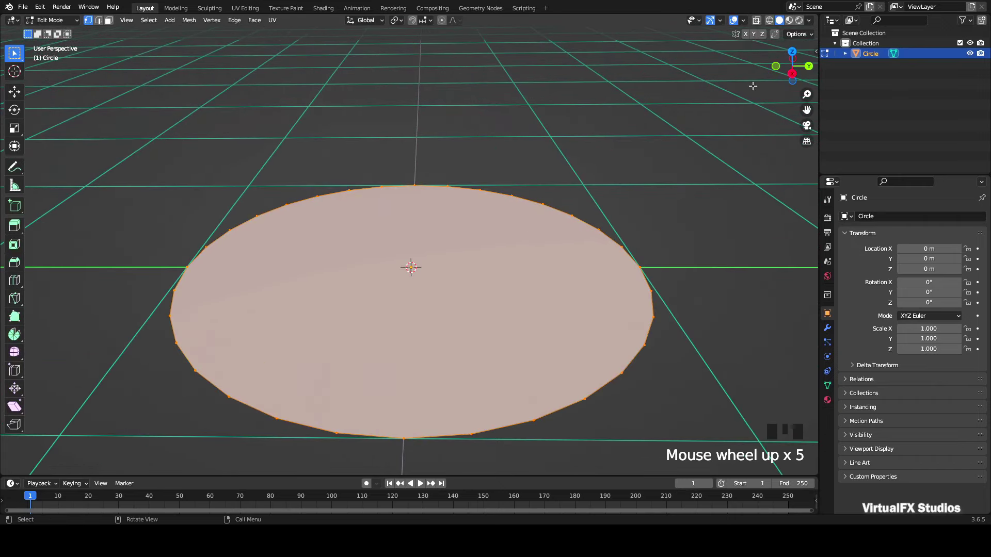
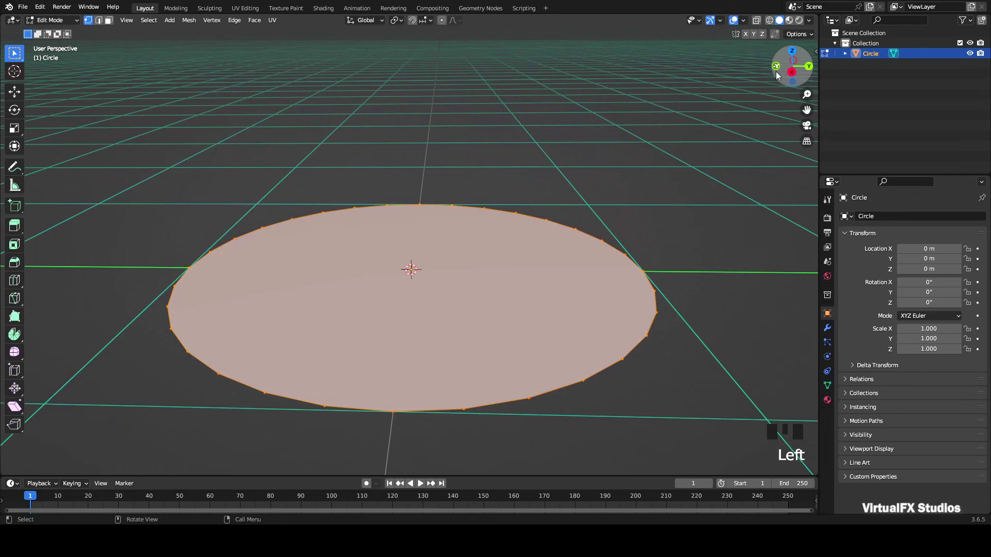
scroll(down, 3)
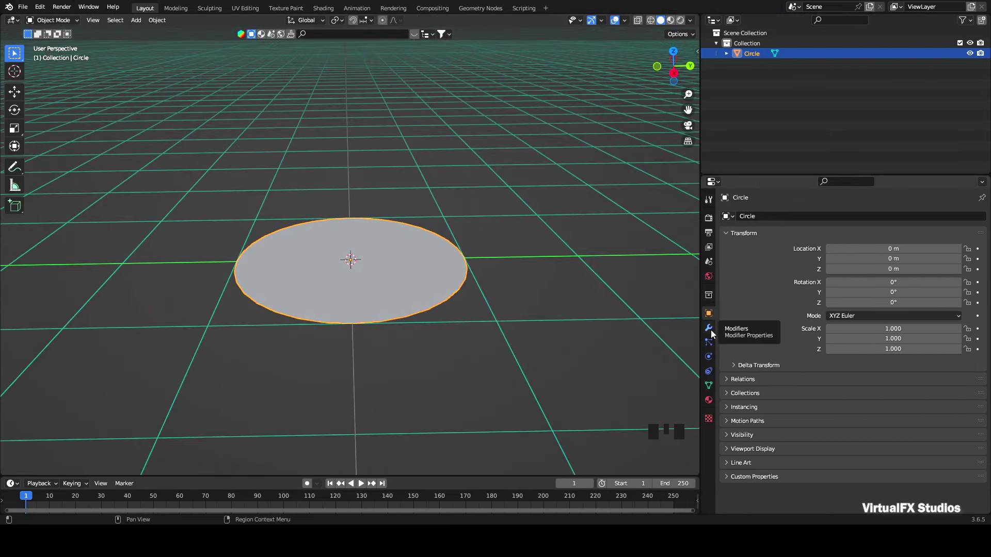
Add a Displace modifier to the circle and create a new texture for it
click(713, 334)
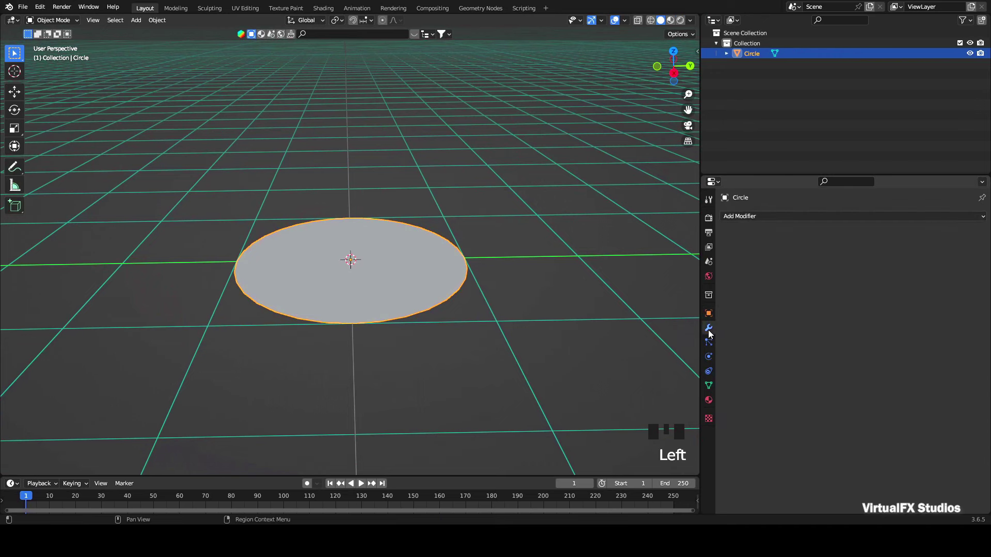
drag(816, 223, 848, 236)
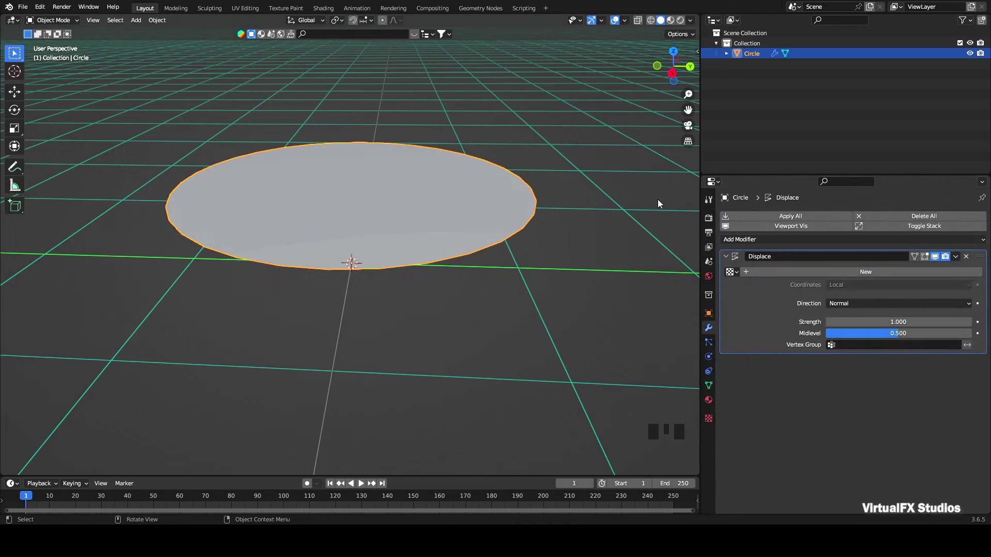
click(680, 71)
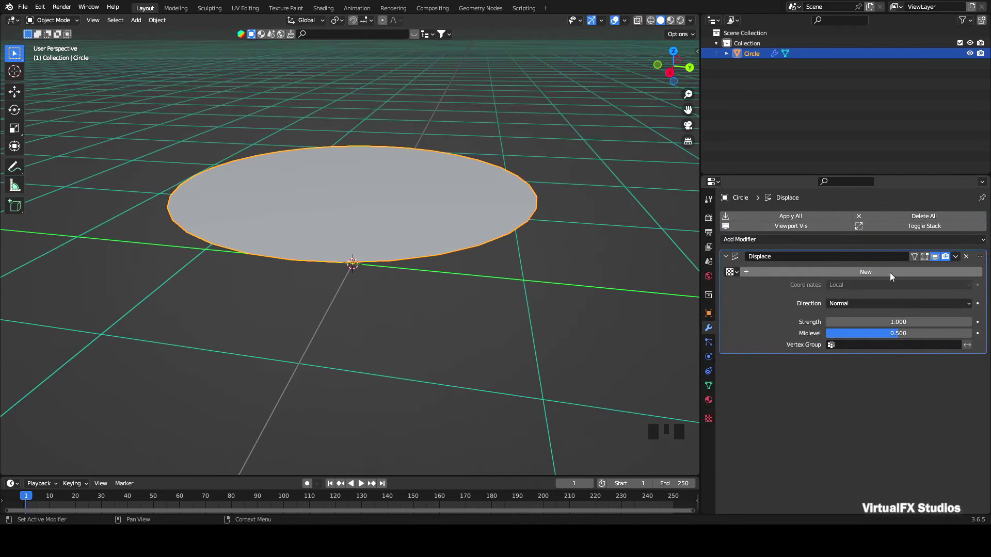
Set the displacement texture type to Clouds and return to the modifier stack
drag(894, 276, 984, 278)
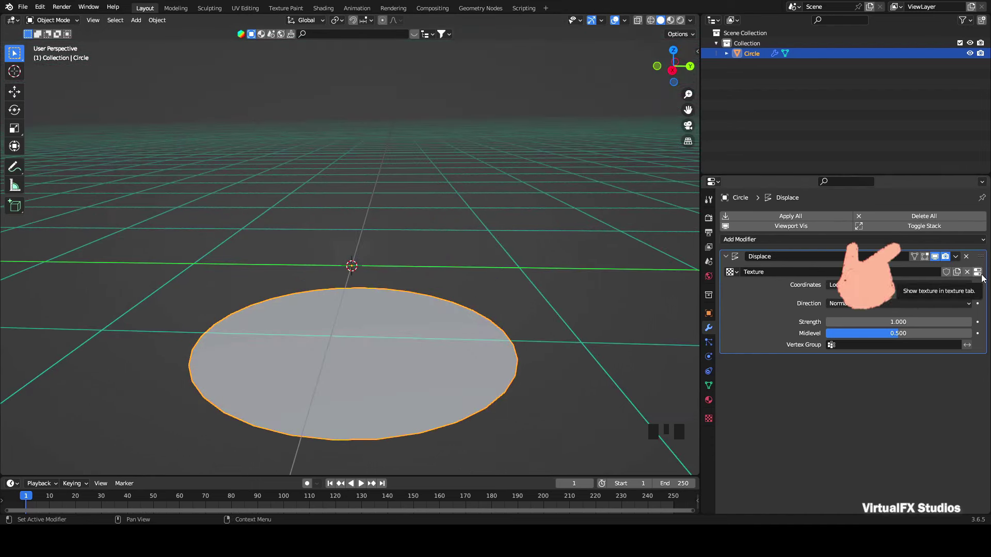
drag(983, 278, 896, 300)
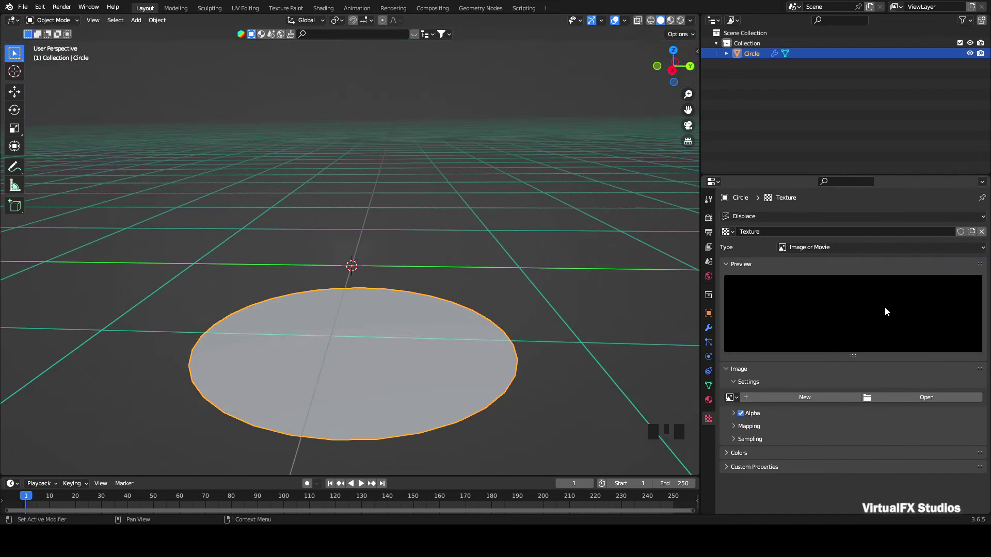
click(868, 275)
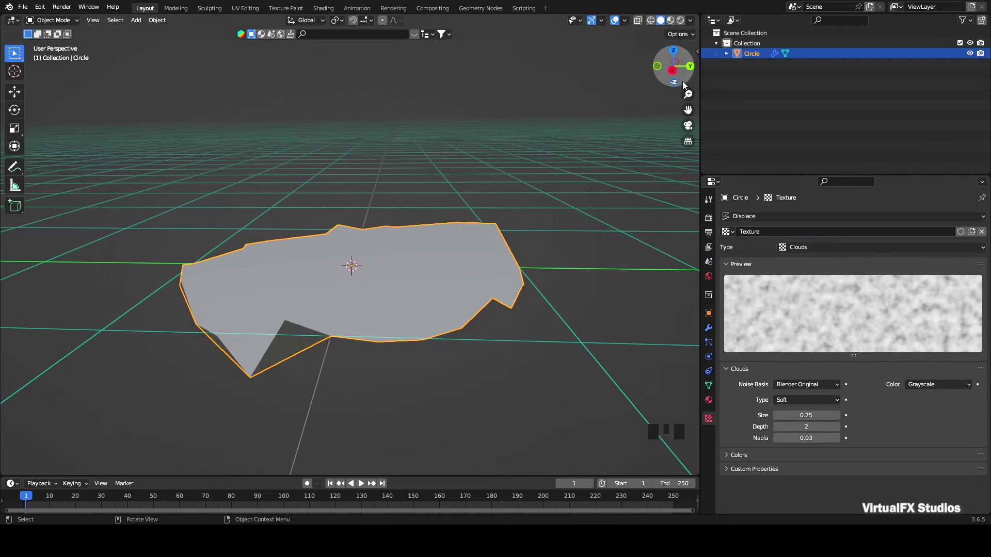
click(683, 80)
click(769, 329)
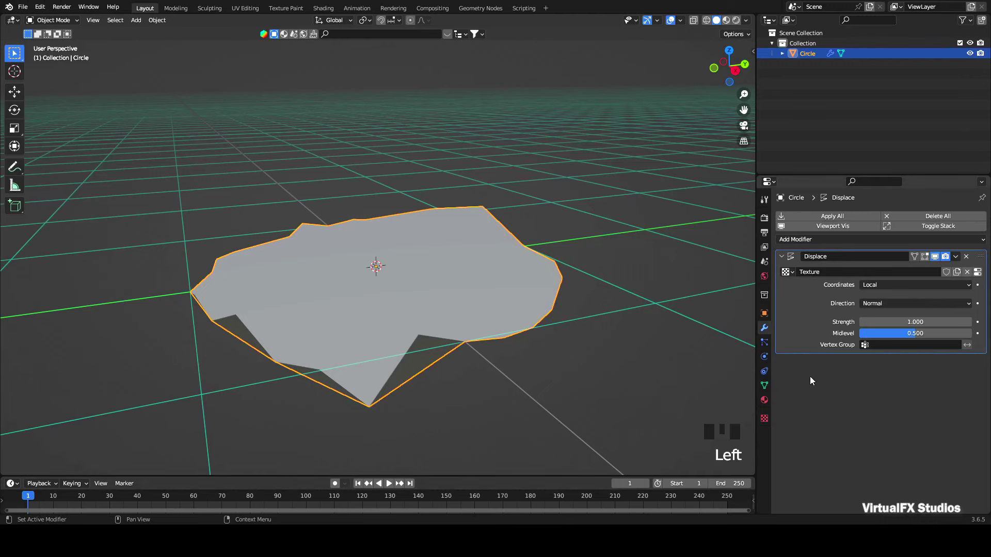
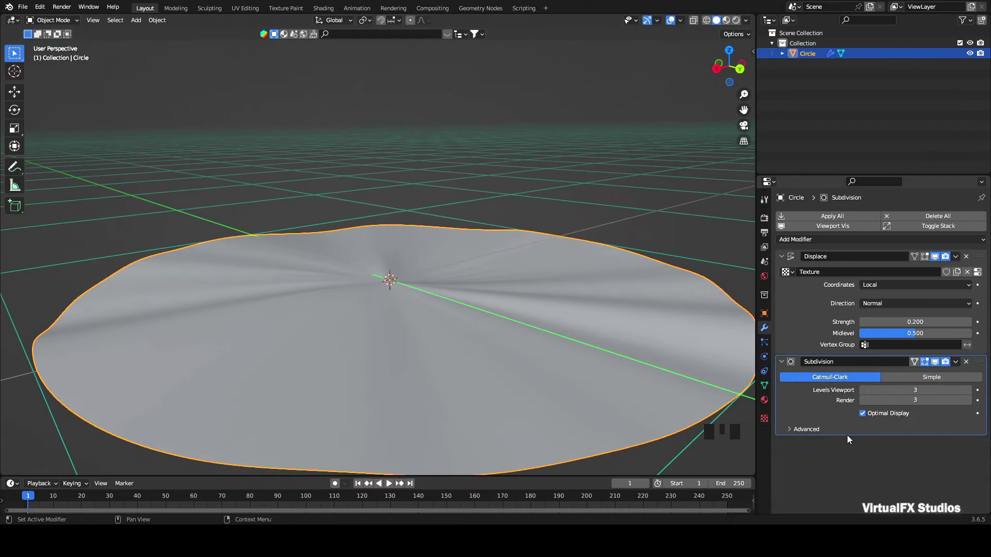
Review the subdivided, gently displaced disc and save the project
scroll(down, 3)
scroll(up, 3)
scroll(down, 3)
key(ctrl+s)
Add a Solidify modifier to give the disc thickness
click(740, 71)
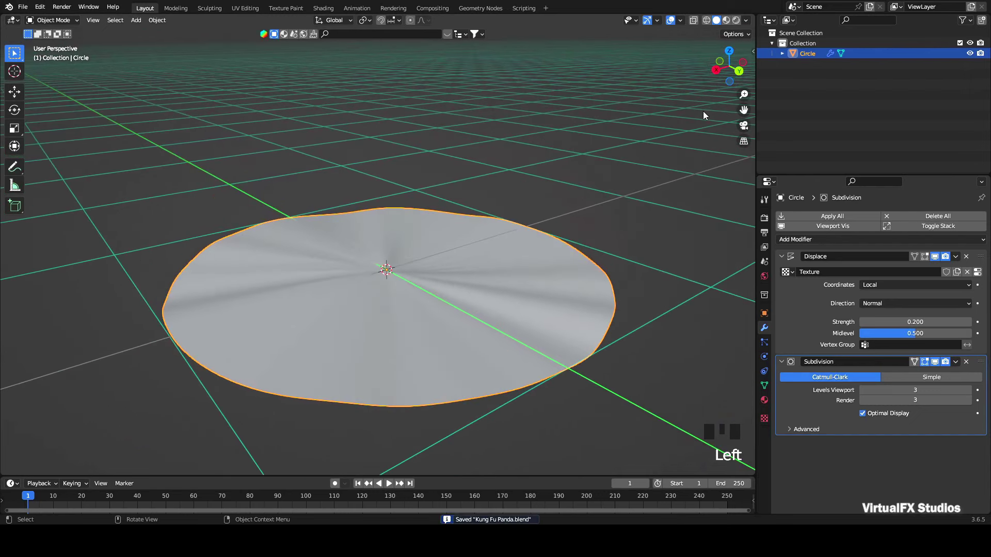
click(721, 84)
scroll(up, 3)
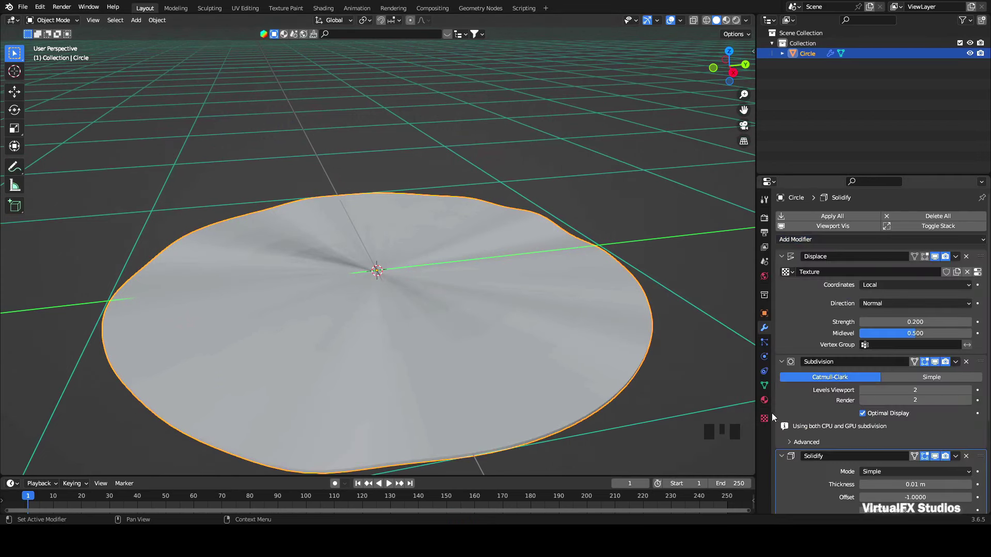
View the disc from the side and set the Solidify thickness to 0.15 m
drag(790, 284, 807, 400)
scroll(down, 3)
scroll(up, 3)
drag(986, 405, 982, 297)
scroll(down, 3)
scroll(down, 3)
drag(982, 393, 983, 299)
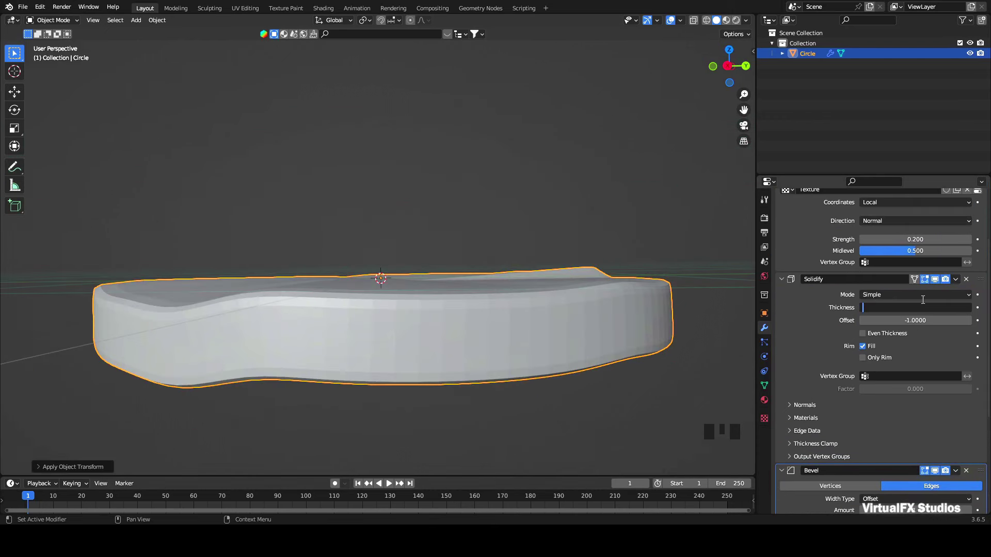
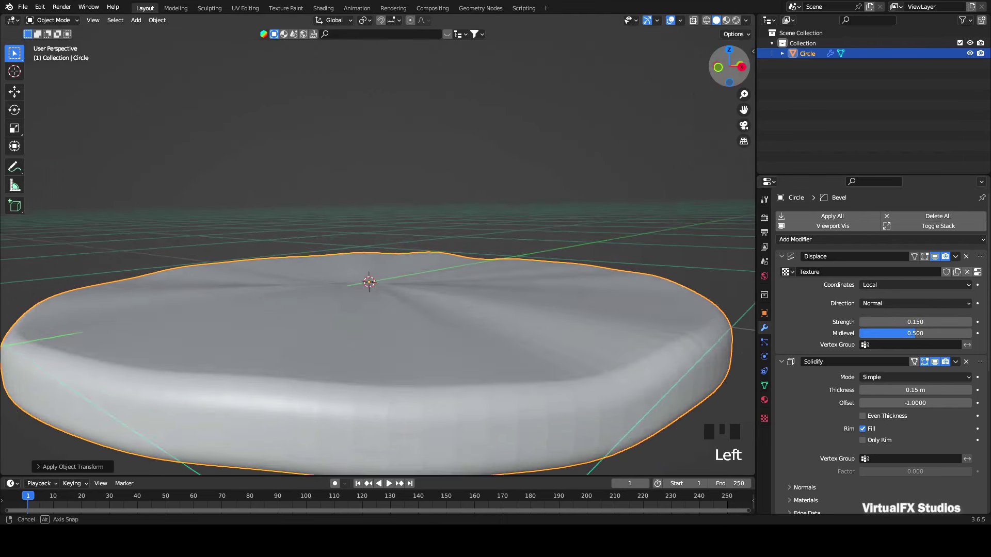
Adjust the Bevel amount to round the disc's edges
scroll(down, 3)
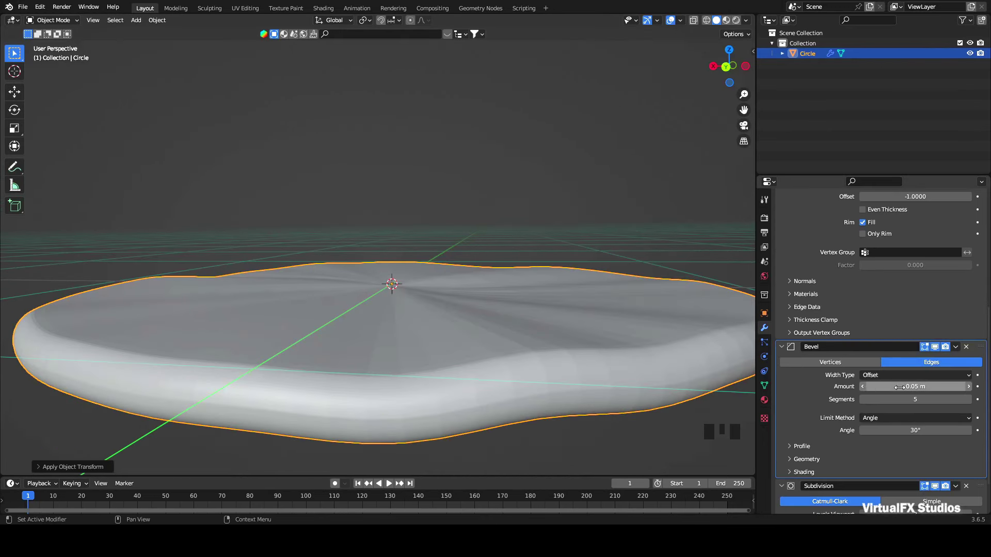
drag(867, 392, 859, 293)
scroll(up, 3)
Apply all modifiers to the disc mesh and shade it smooth
drag(957, 260, 491, 357)
drag(491, 357, 732, 65)
click(732, 65)
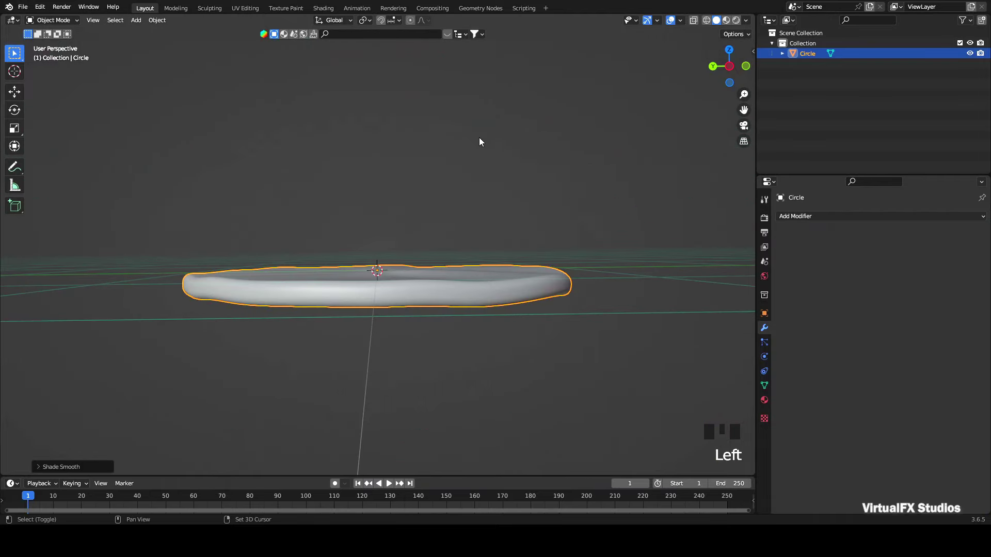
Add a UV sphere and delete its upper half to form a bowl
key(shift+a)
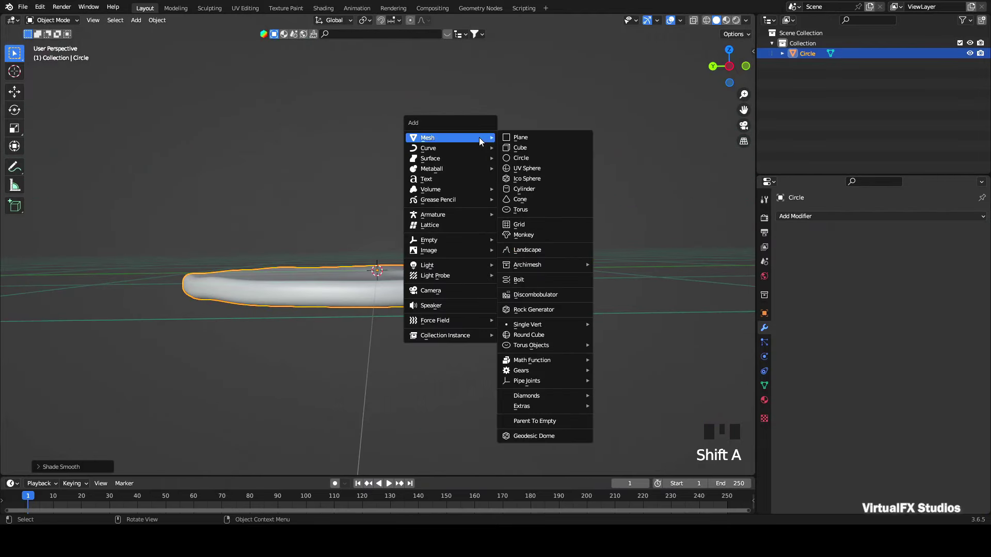
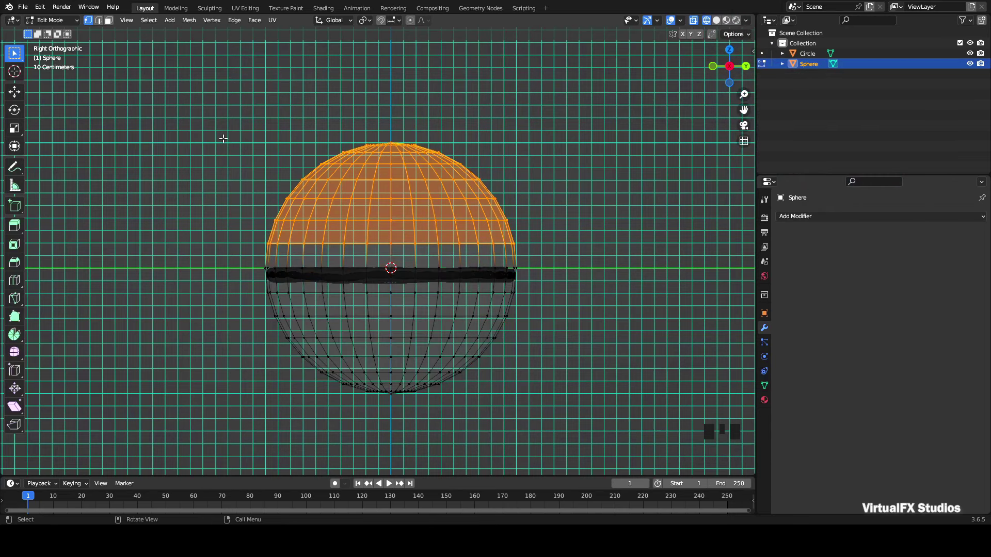
key(Delete)
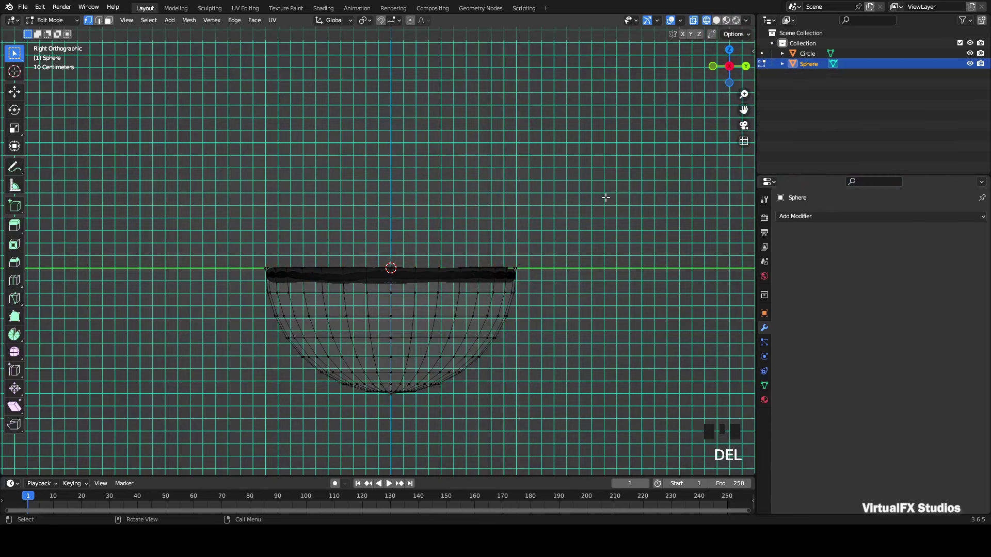
key(Tab)
Return to a perspective view of the bowl and lid
drag(696, 27, 722, 73)
scroll(up, 3)
click(739, 62)
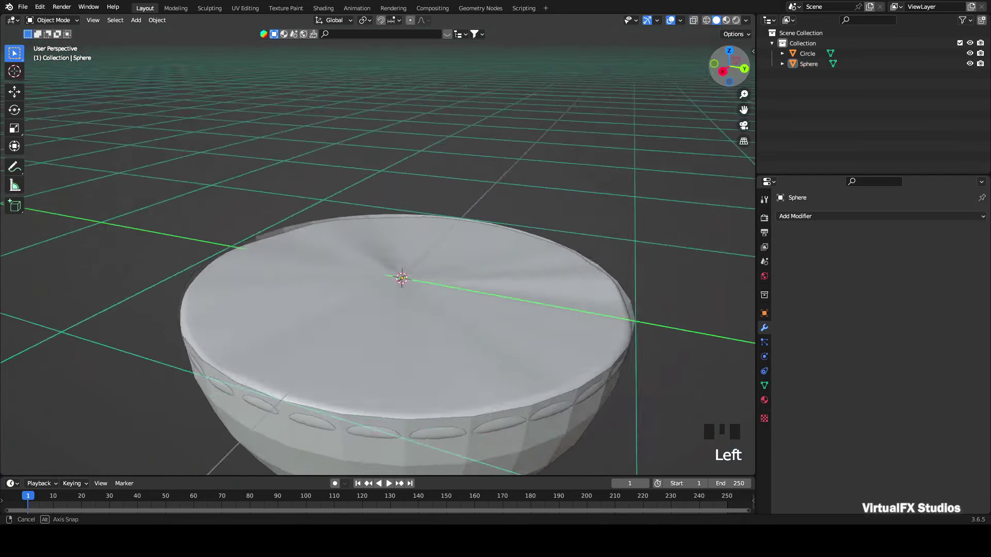
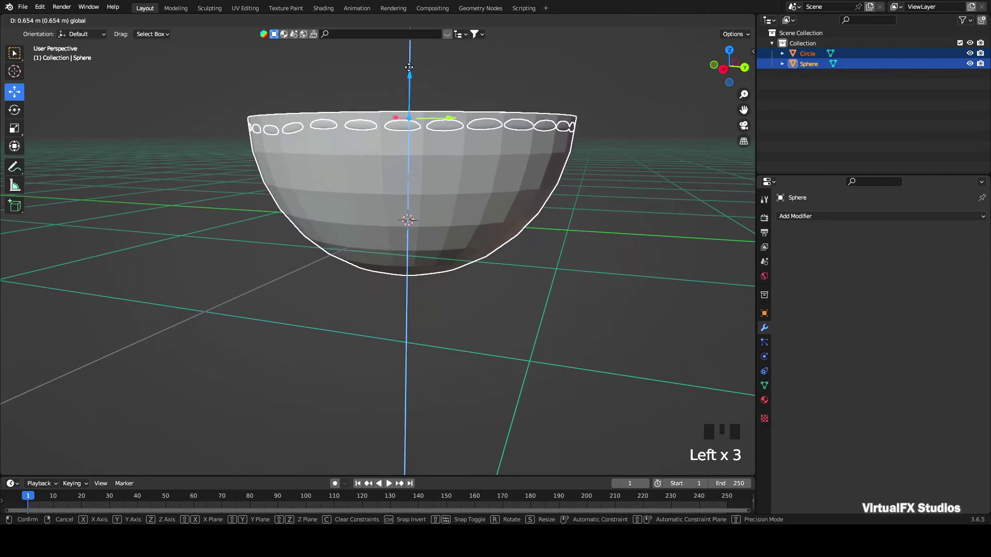
Select the wavy lid and scale it to fit the bowl's rim
scroll(down, 3)
click(583, 225)
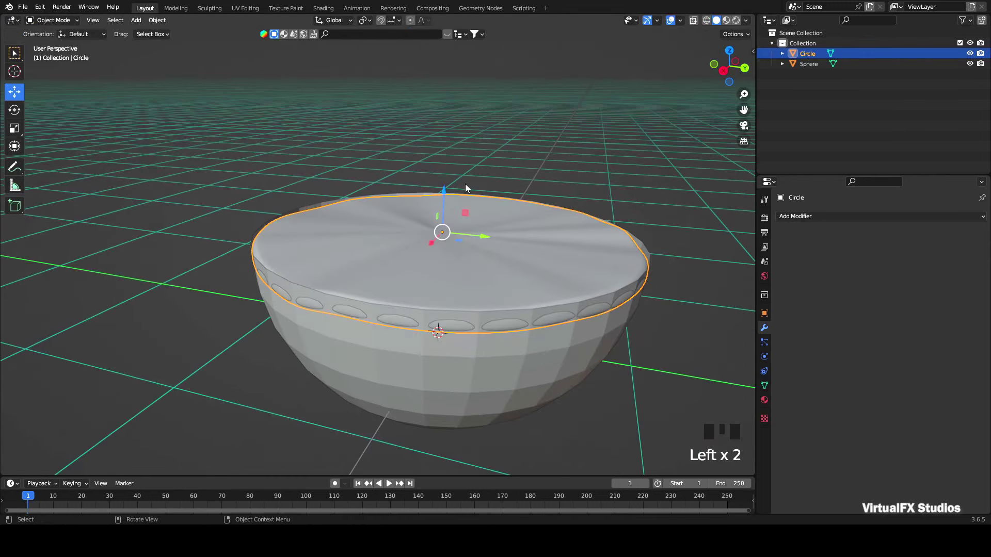
key(s)
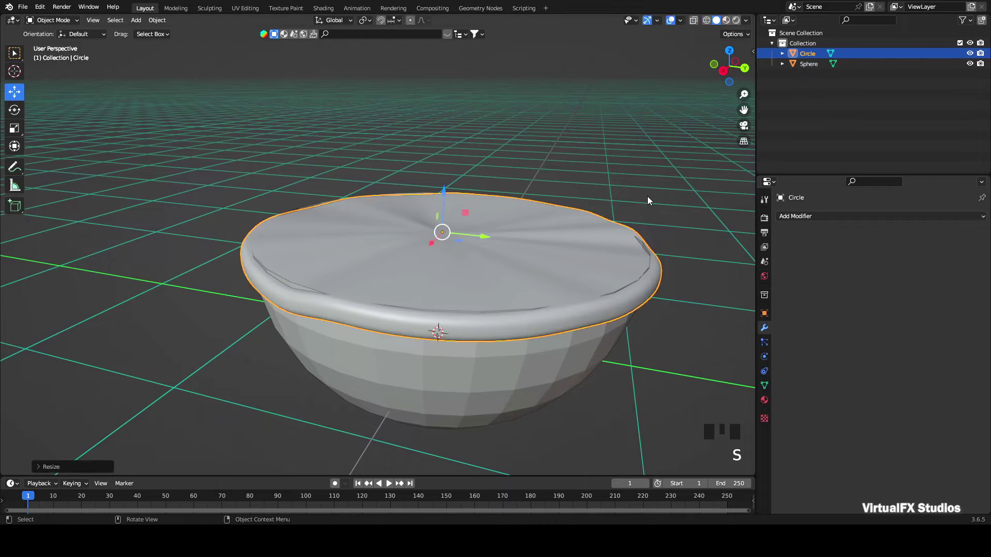
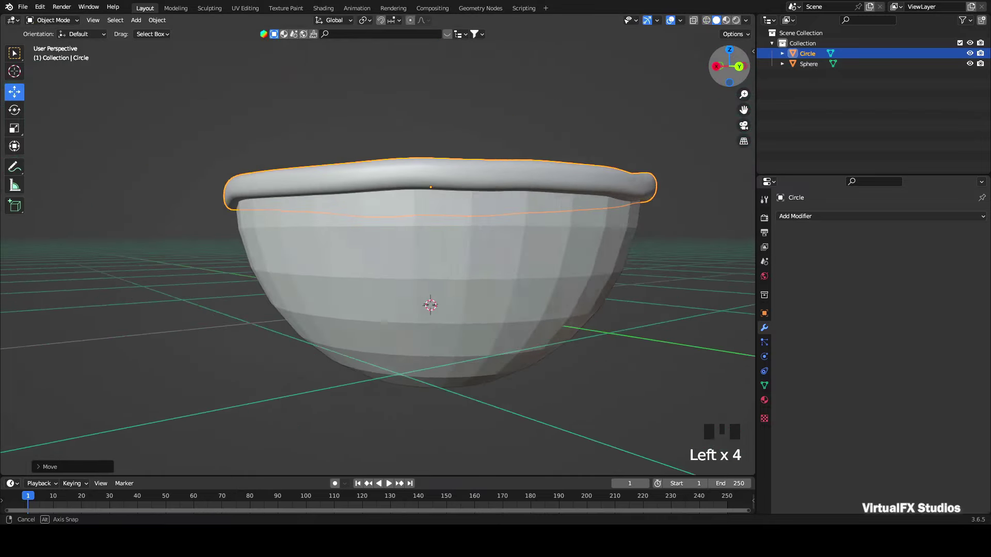
Smooth-shade the bowl and orbit to check the lid sits on the rim
key(ctrl+s)
drag(364, 225, 400, 261)
scroll(up, 3)
scroll(down, 3)
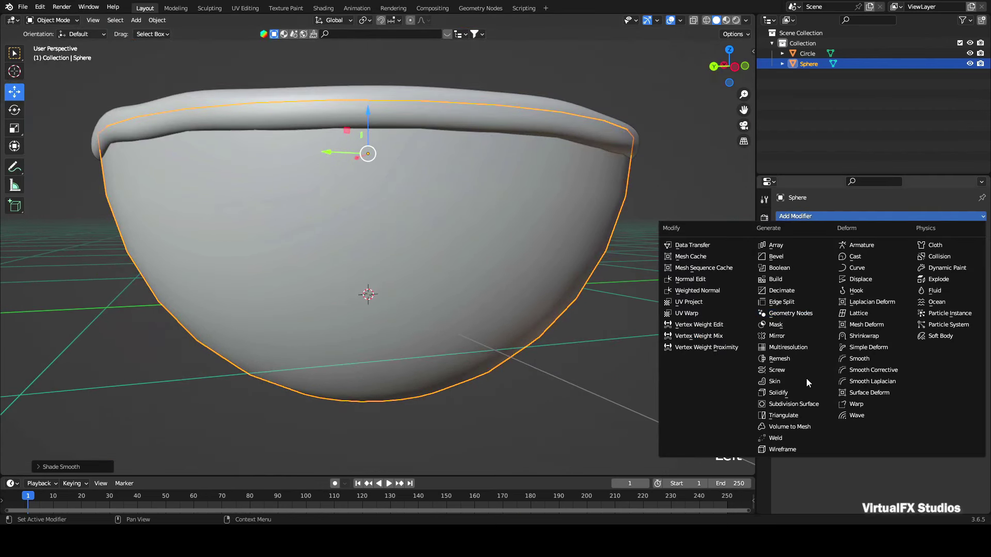
Add a Subdivision Surface modifier to the bowl, Levels Viewport 1 and Render 2
click(815, 412)
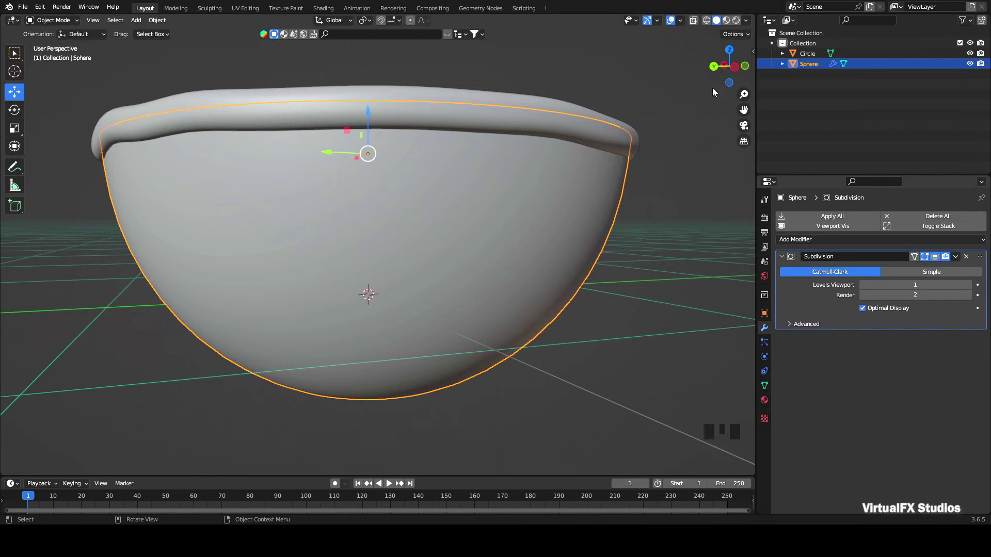
click(724, 64)
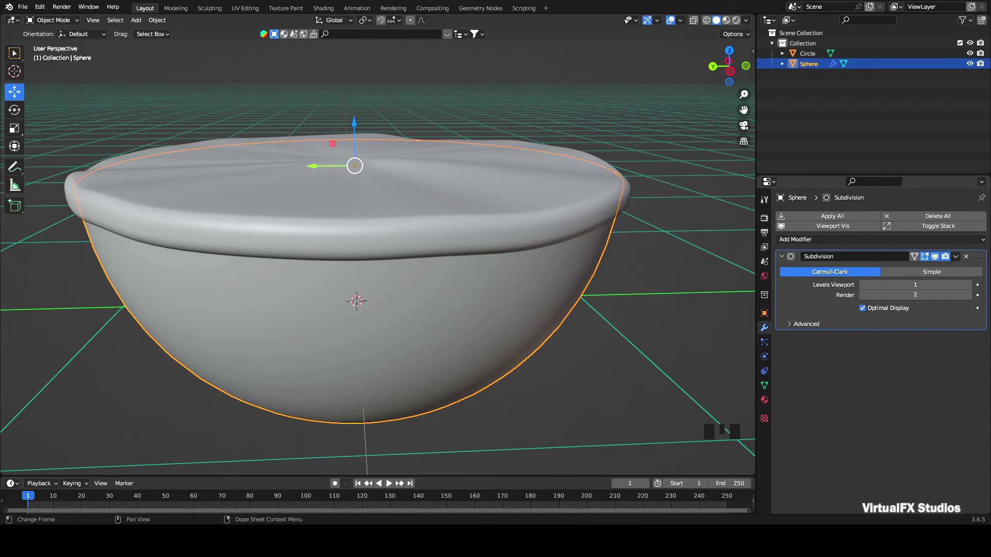
click(965, 49)
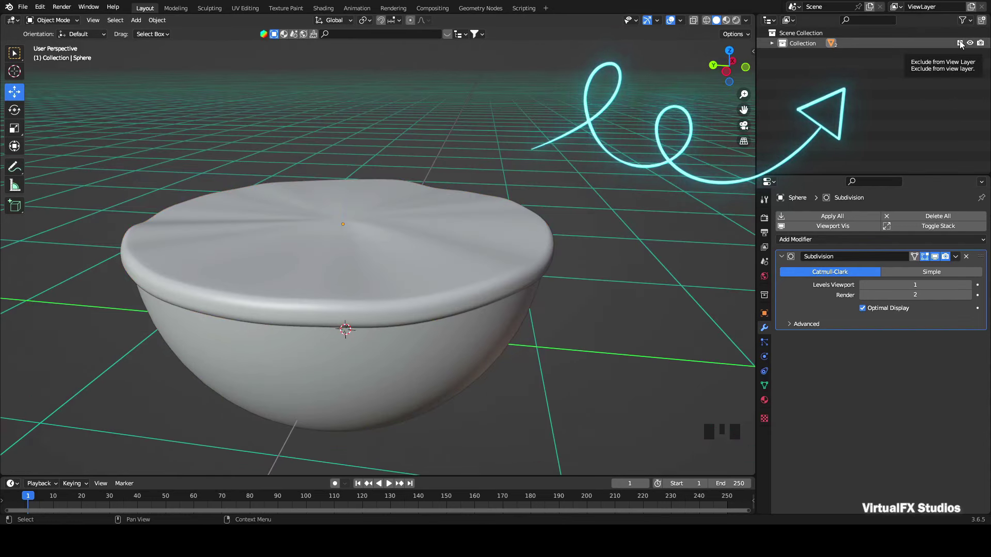
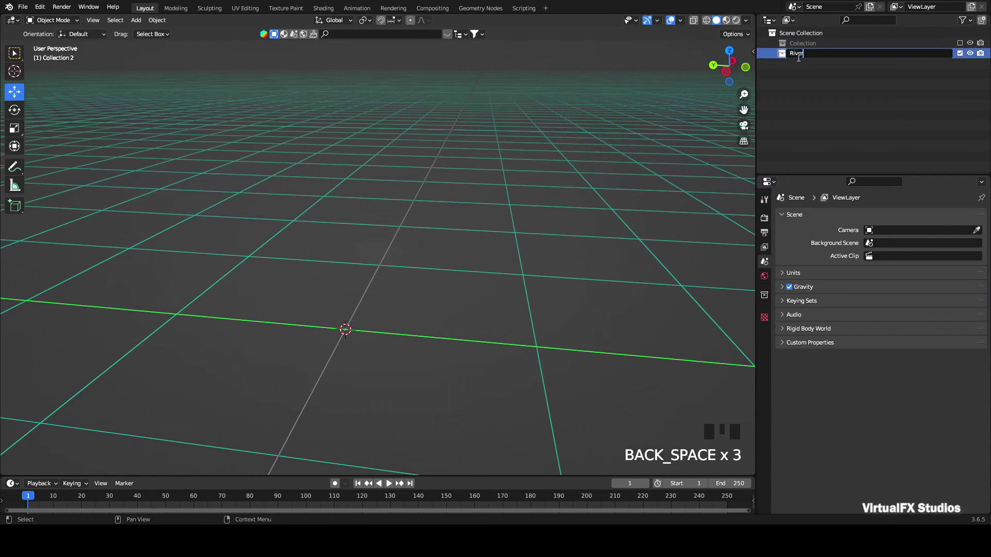
Create a River collection and add a large scaled-up plane inside it
drag(812, 81, 412, 207)
key(shift+a)
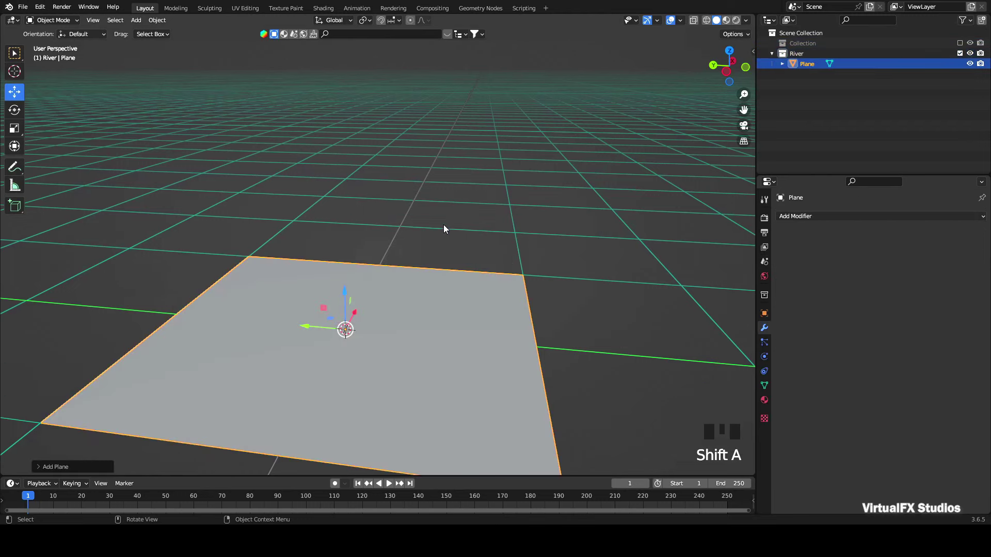
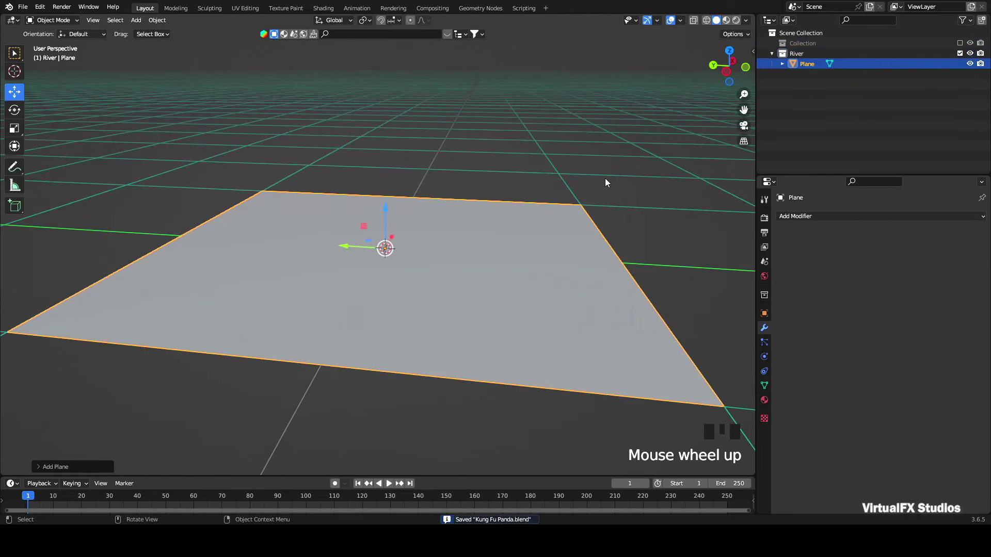
scroll(up, 3)
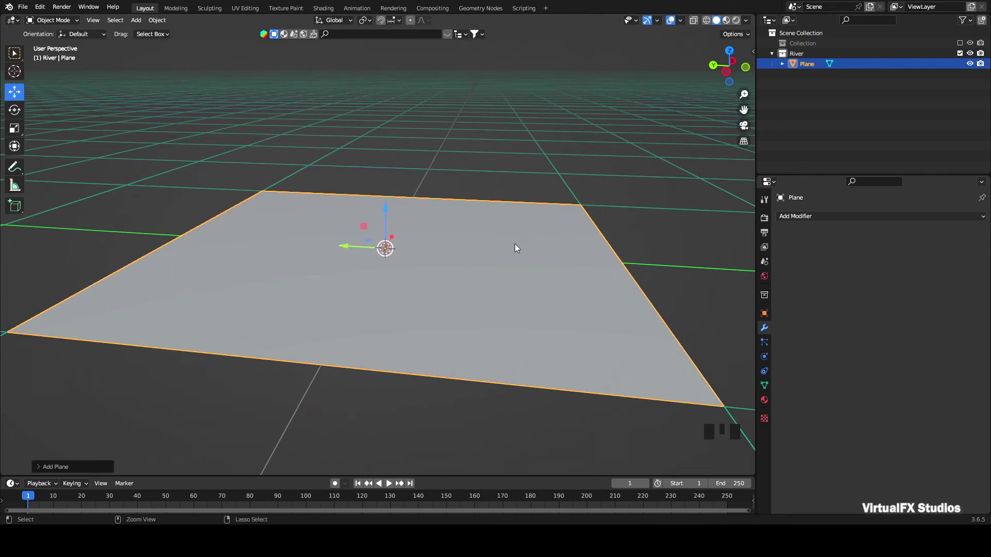
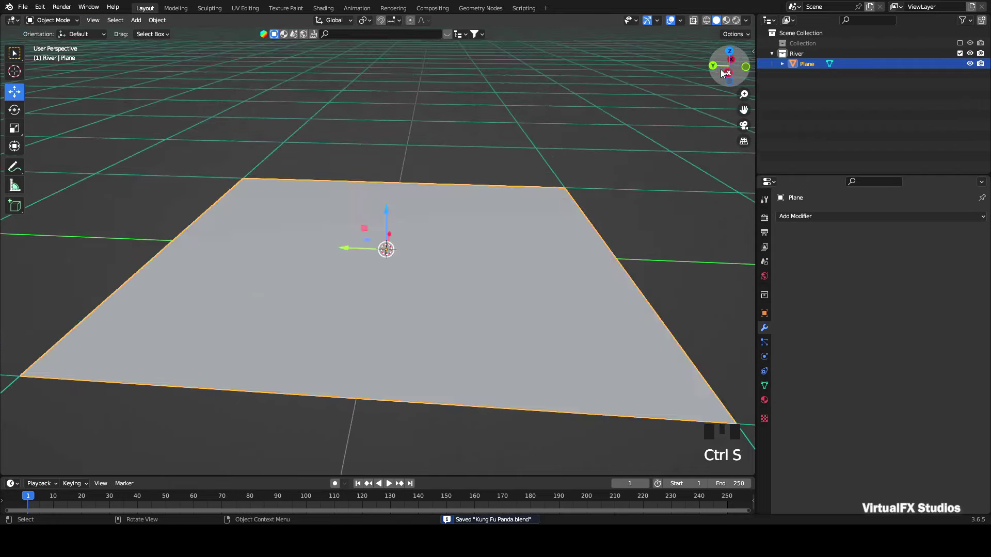
click(724, 73)
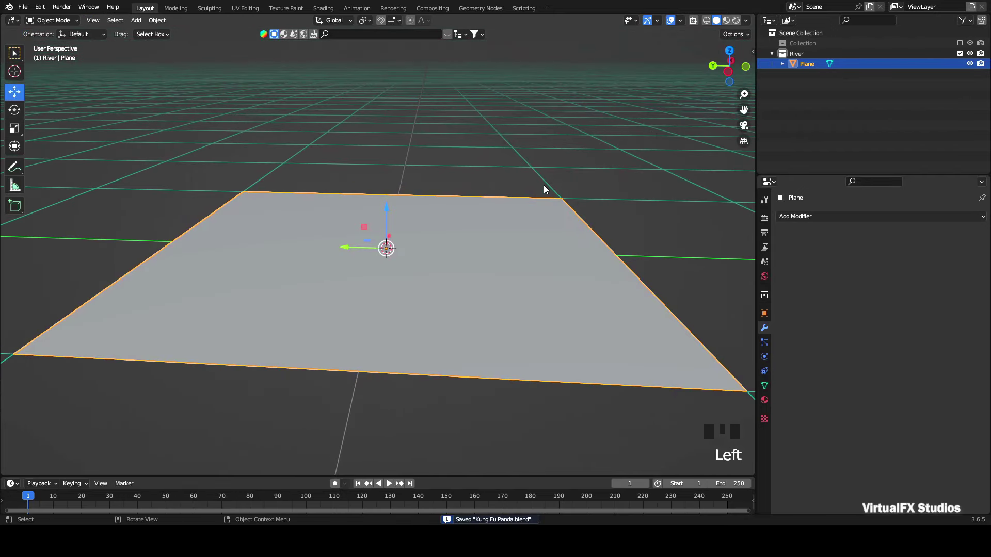
Save, open the Shader Editor and give the River plane a new material
key(ctrl+s)
scroll(up, 3)
drag(749, 184, 753, 415)
scroll(up, 3)
drag(702, 435, 748, 338)
scroll(down, 3)
click(647, 257)
drag(690, 290, 644, 360)
drag(656, 362, 648, 364)
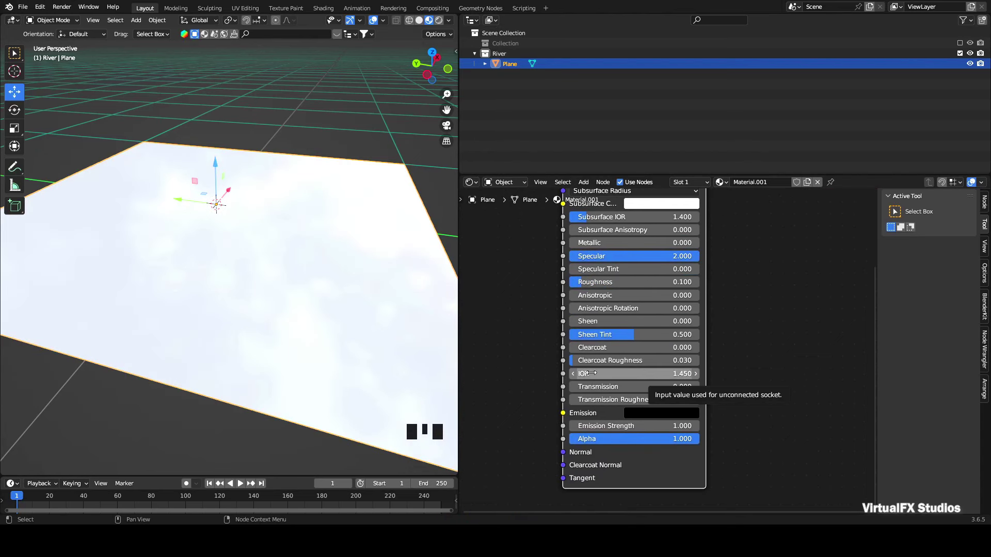
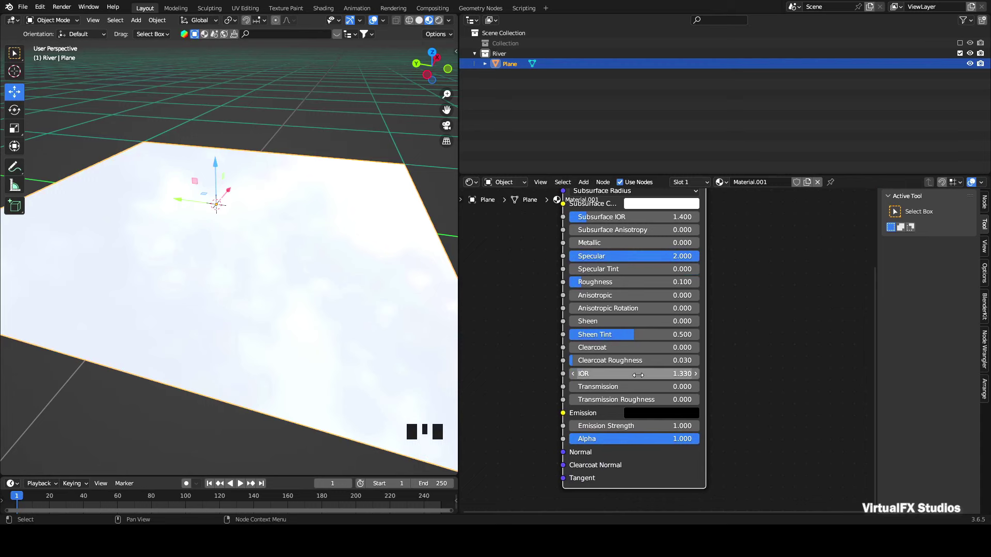
Set Specular 2, Roughness 0.1, IOR 1.33 and Transmission 1 on the Principled BSDF
drag(617, 391, 437, 59)
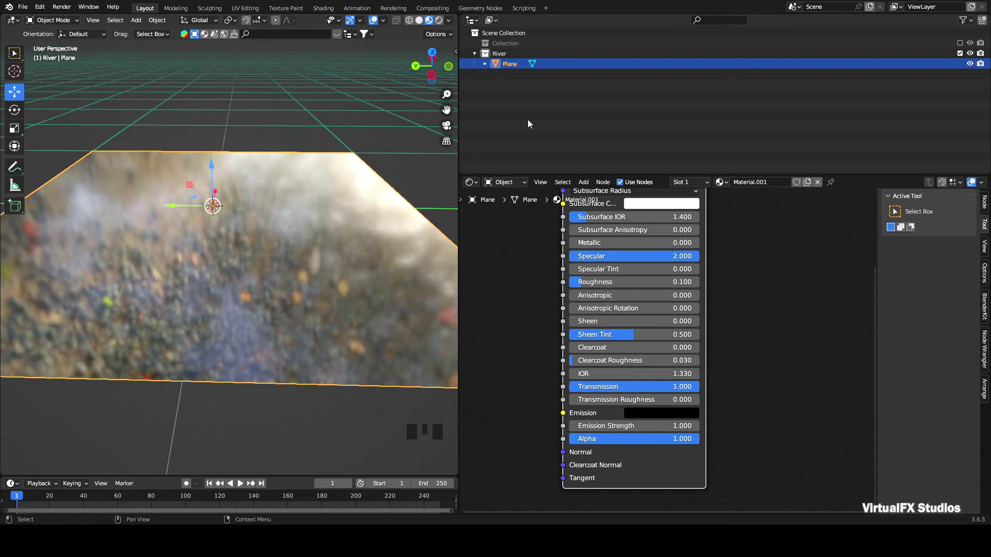
scroll(up, 3)
click(430, 78)
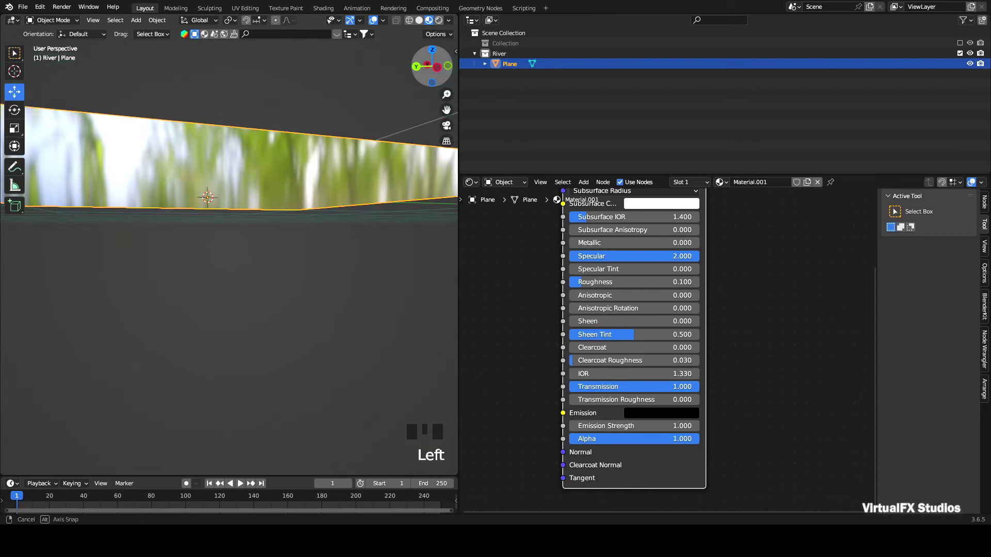
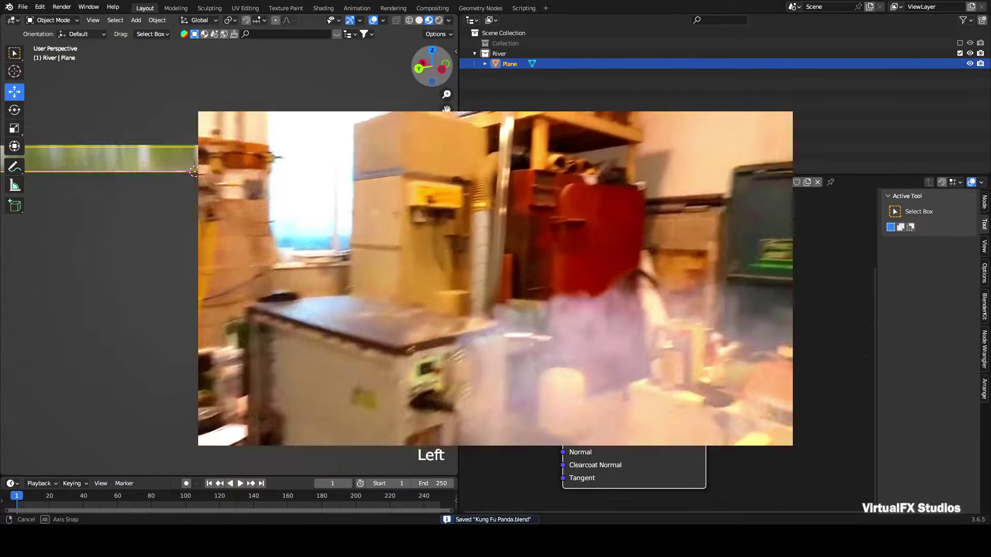
scroll(down, 3)
scroll(up, 3)
key(ctrl+s)
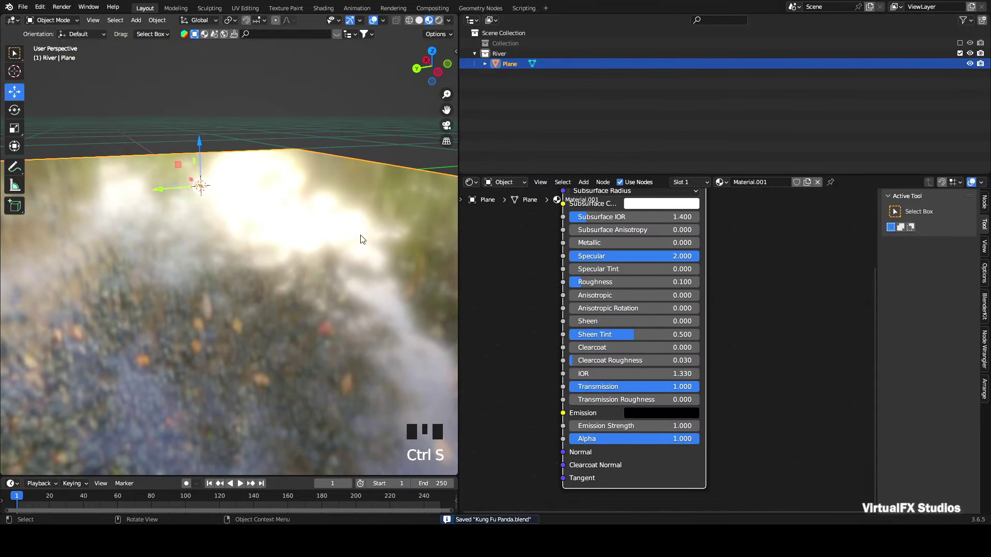
Add a Noise Texture and connect it to the material's Base Color
scroll(down, 3)
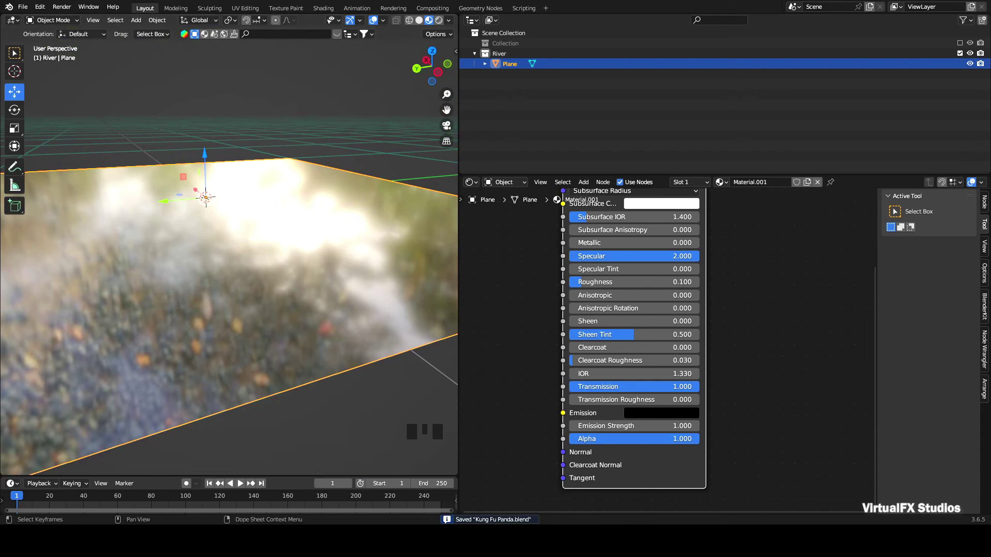
key(shift+a)
scroll(up, 3)
drag(523, 318, 443, 62)
Add Texture Coordinate and Mapping nodes feeding the Noise Texture via Node Wrangler's Ctrl+T
click(444, 62)
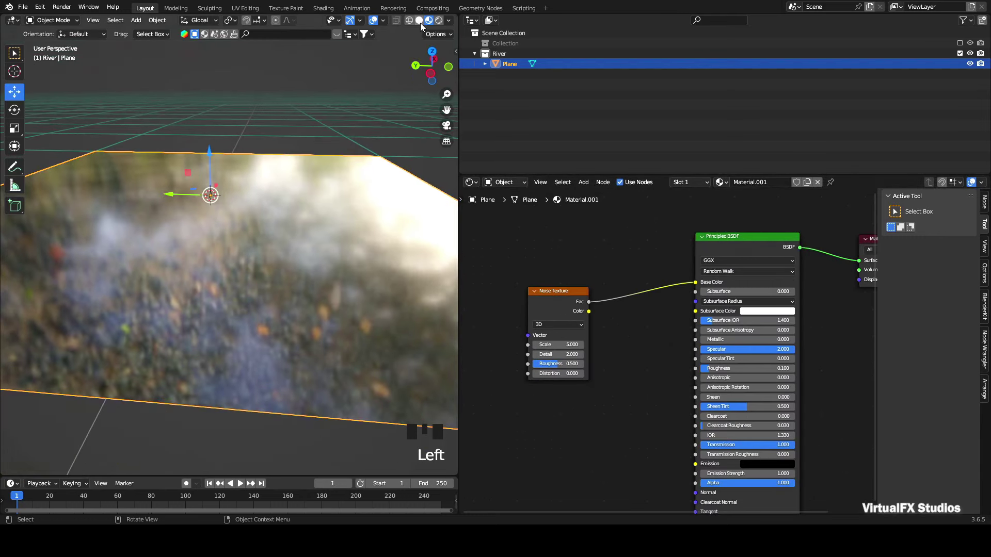
click(422, 27)
key(ctrl+t)
scroll(up, 3)
scroll(down, 3)
click(430, 55)
scroll(up, 3)
click(421, 23)
click(435, 76)
scroll(up, 3)
scroll(down, 3)
scroll(up, 3)
middle_click(643, 353)
scroll(up, 3)
click(545, 310)
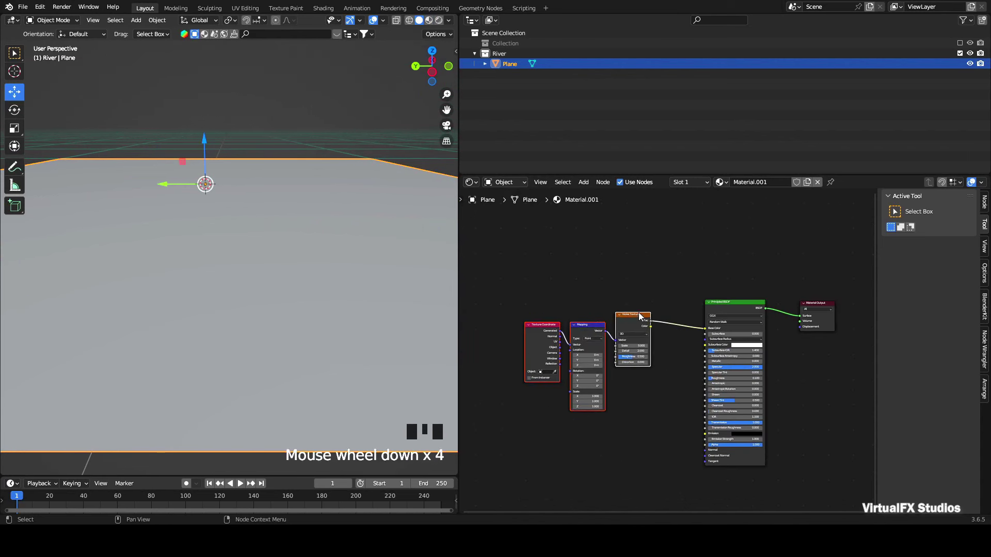
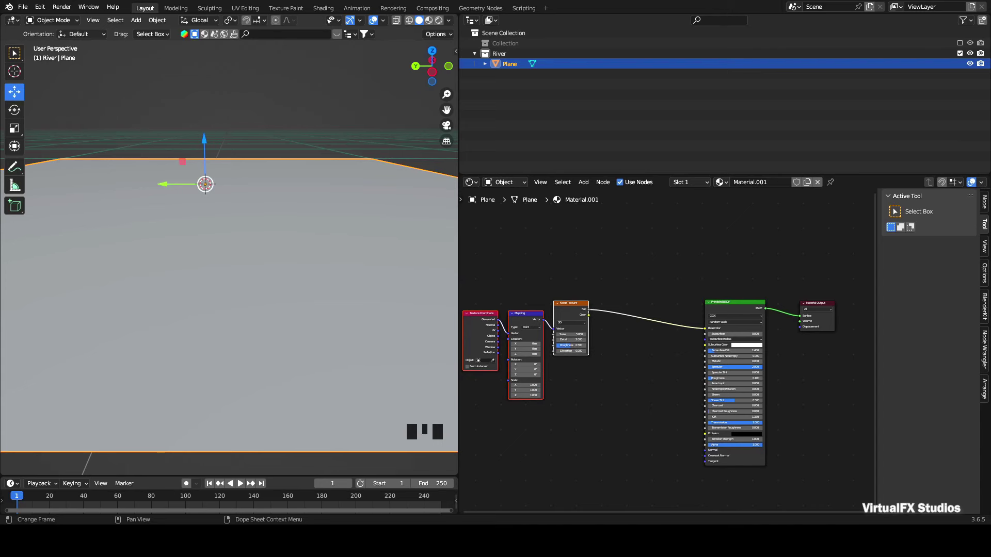
Insert a Color Ramp between Noise Texture and Base Color, black stop at 0.364, noise stretched via Mapping scale
key(shift+a)
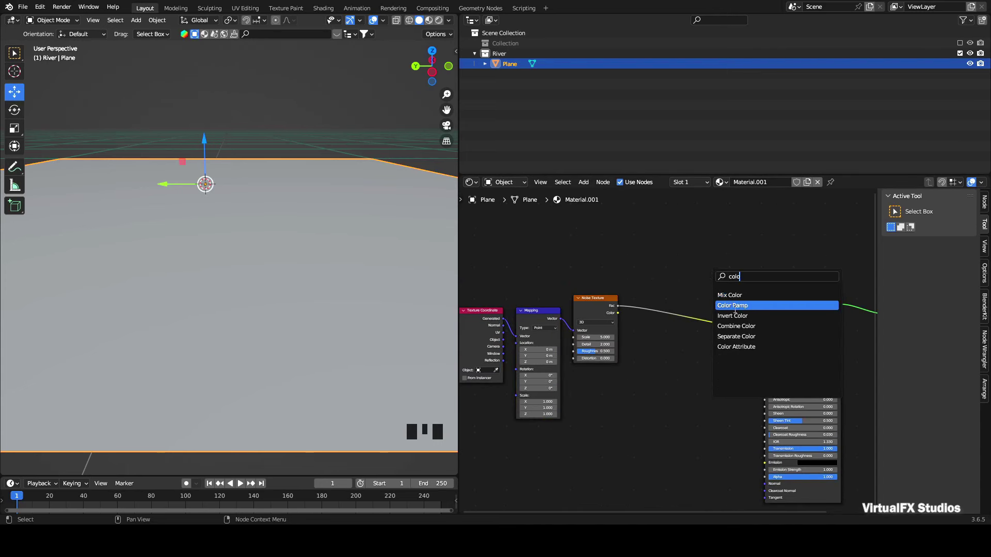
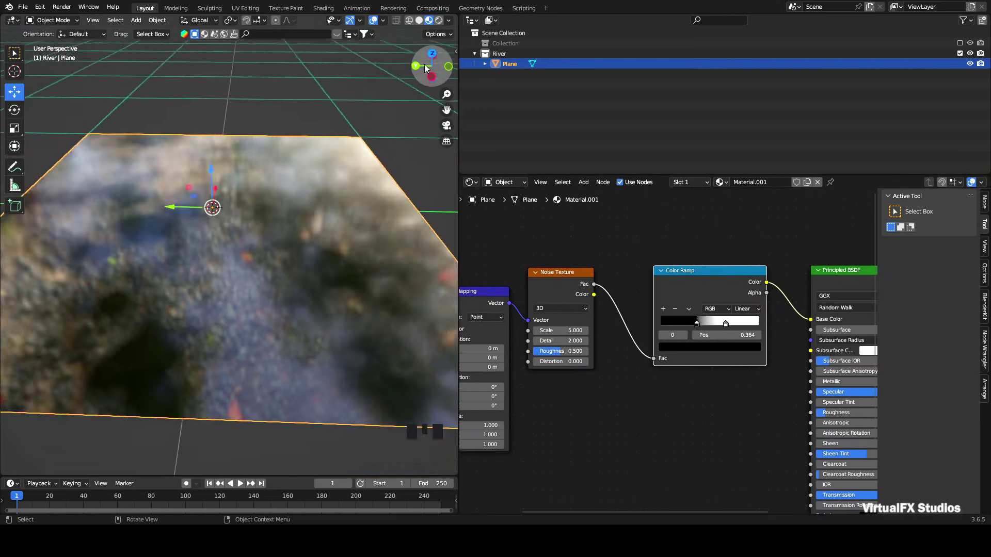
scroll(up, 3)
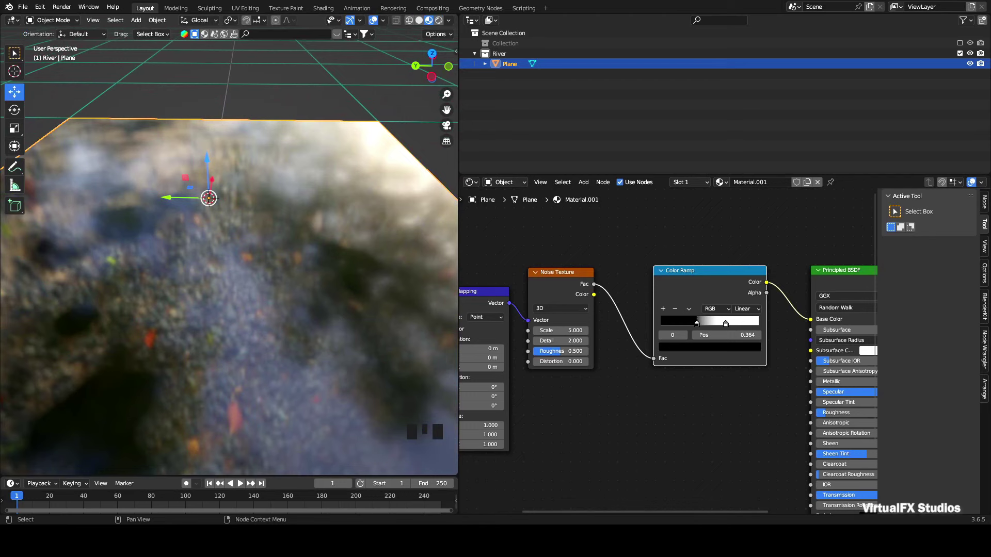
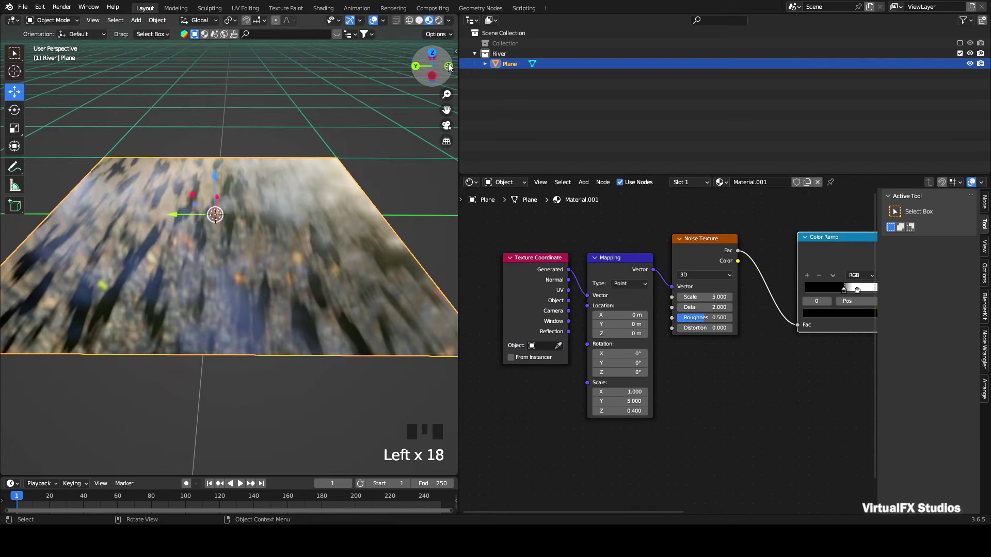
Add a Bump node fed by the Noise Texture into the Principled BSDF Normal and preview the streaks
key(ctrl+s)
key(shift+a)
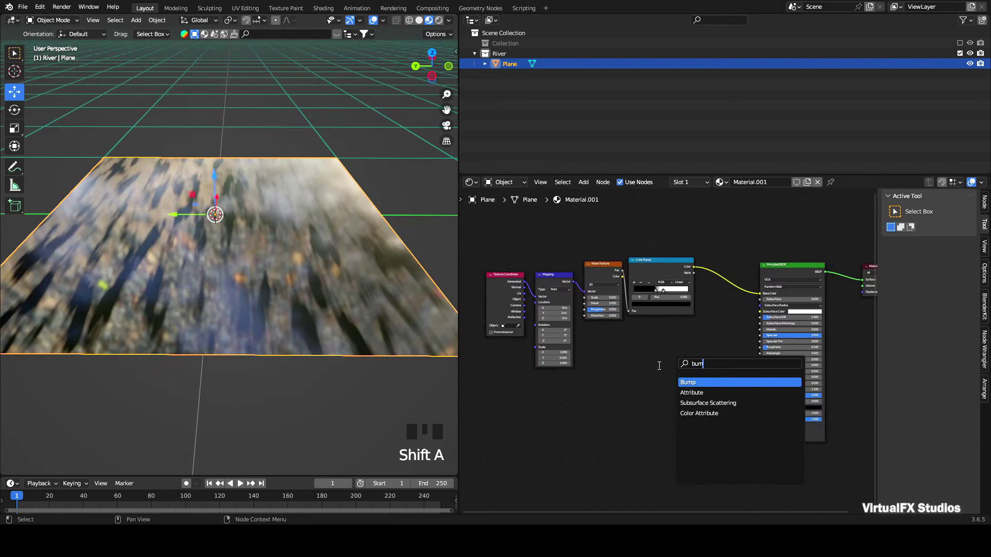
scroll(up, 3)
drag(591, 237, 734, 369)
drag(728, 374, 583, 462)
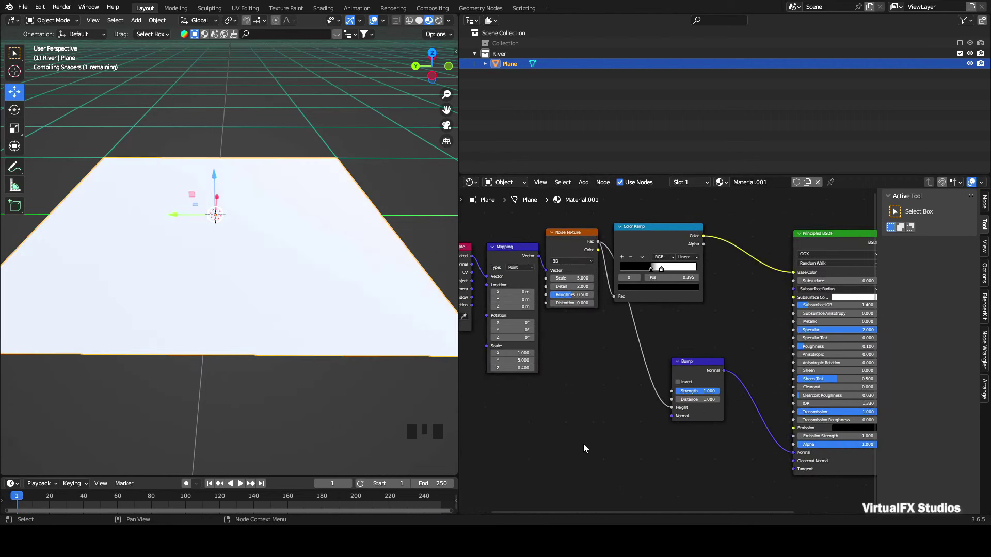
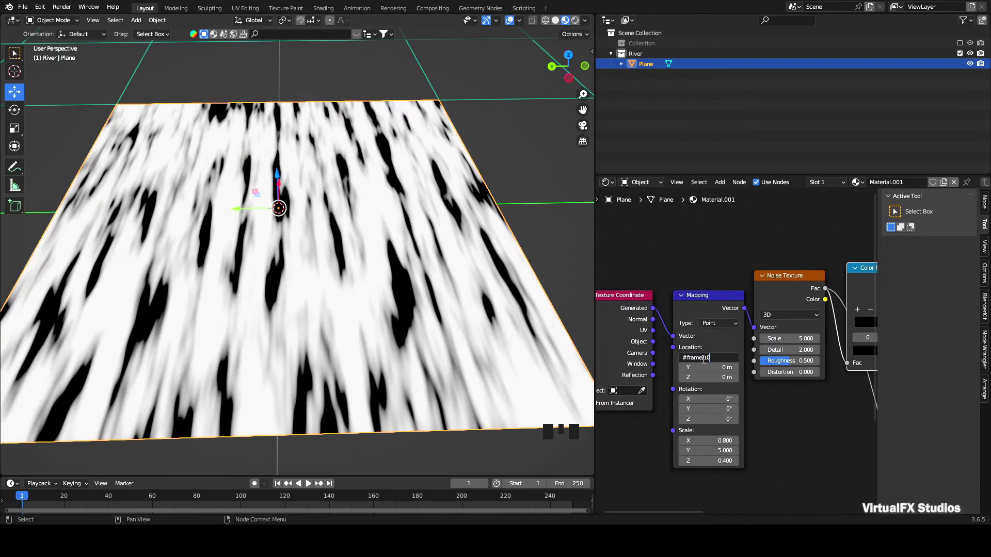
Drive the Mapping node's Location X with #frame/3 and play back the flowing streaks
drag(282, 488, 359, 441)
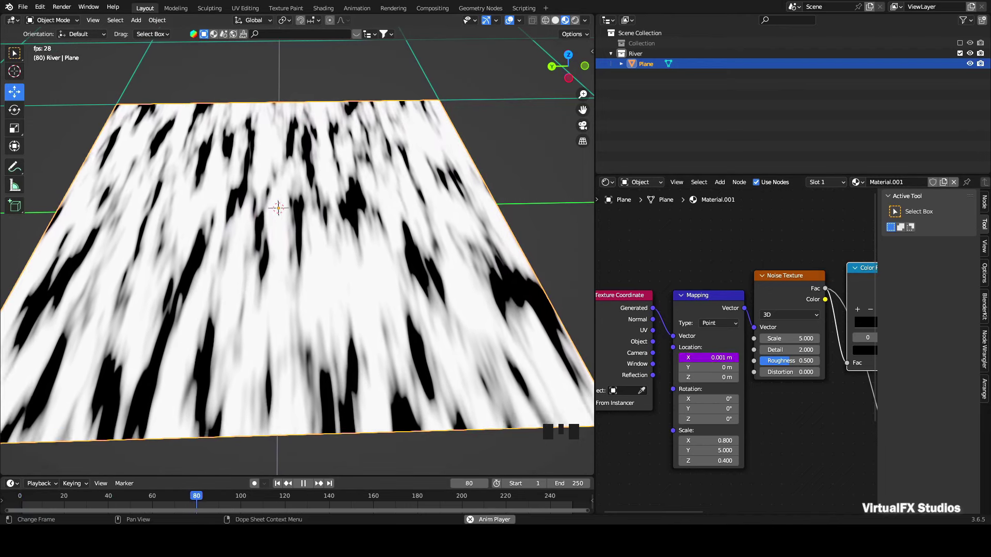
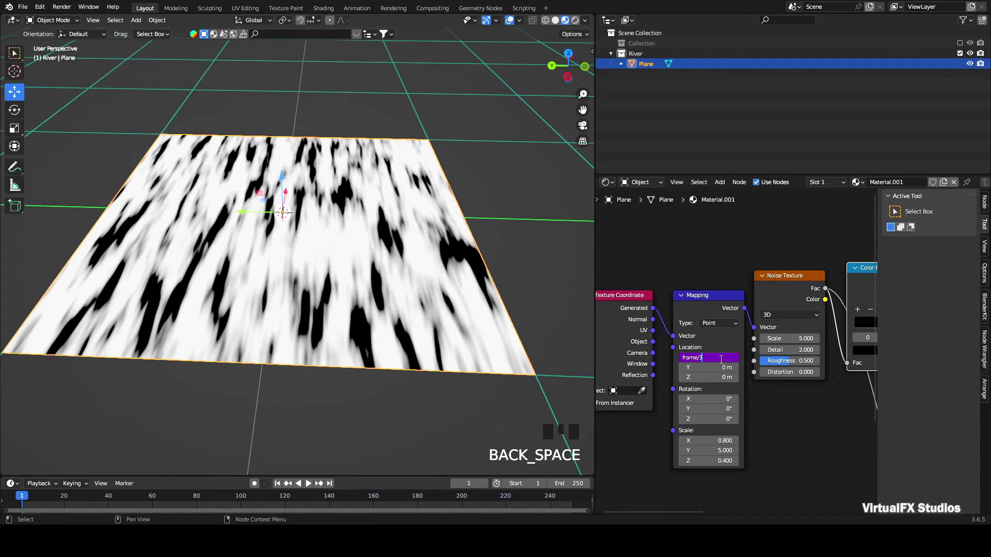
drag(280, 488, 441, 259)
scroll(up, 3)
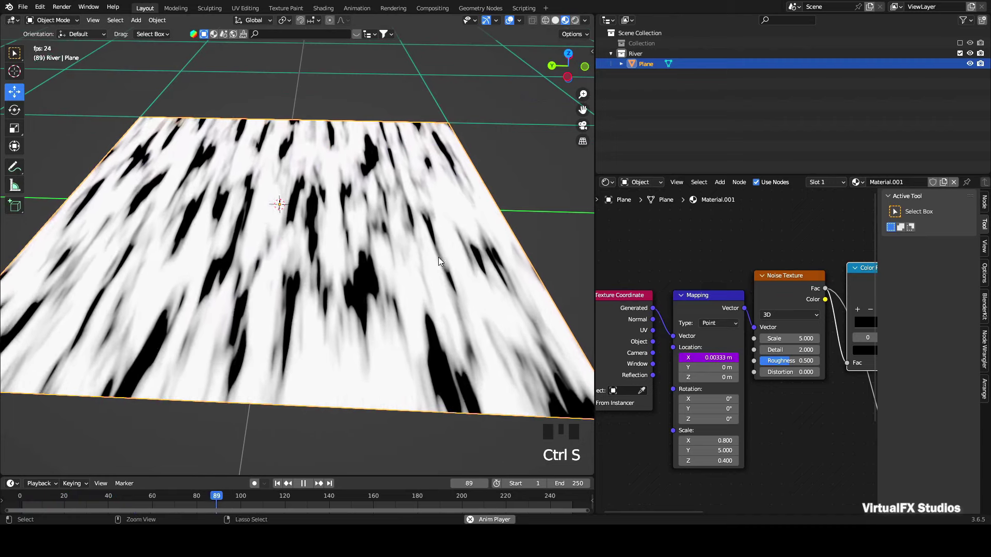
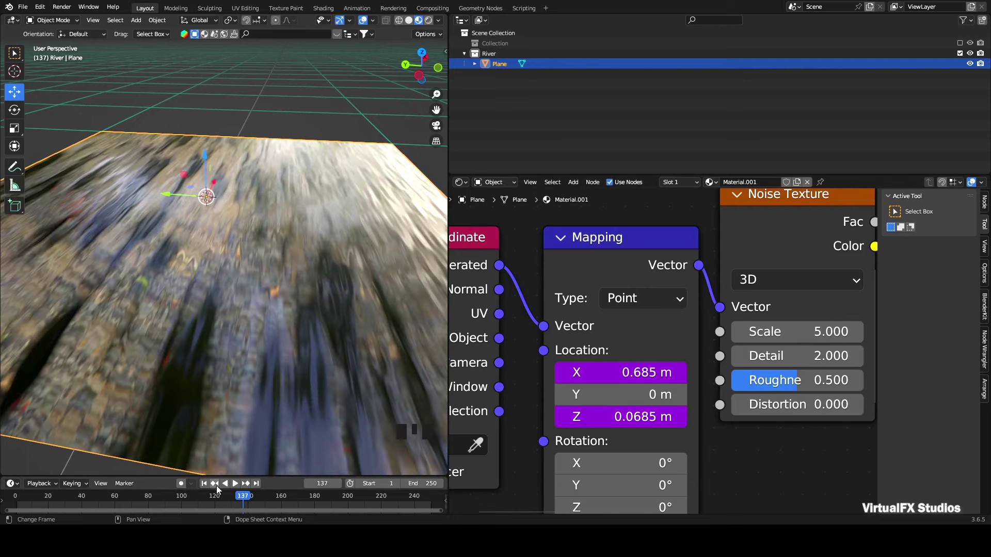
Stop playback, scrub back to the start and save the project
drag(208, 487, 304, 342)
key(space)
key(ctrl+s)
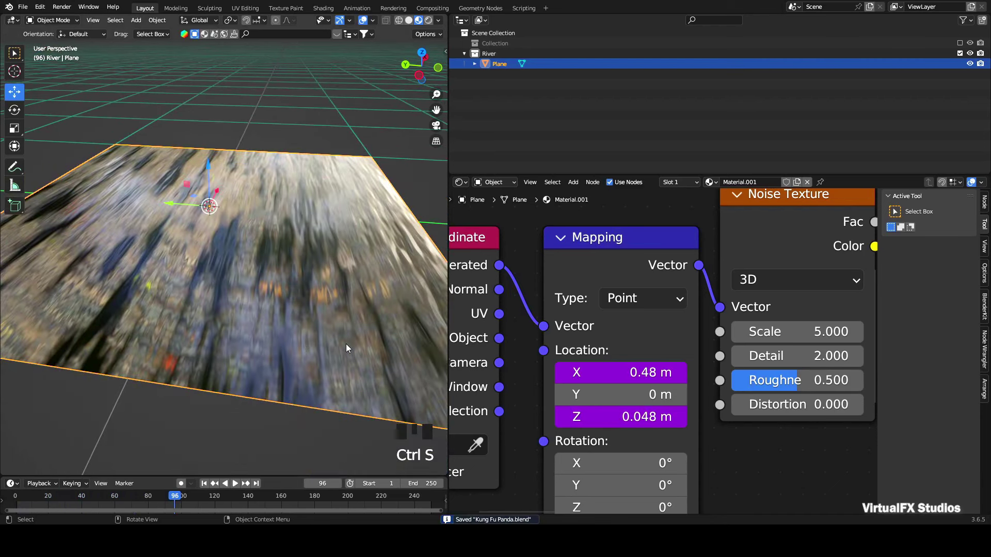
key(ctrl+s)
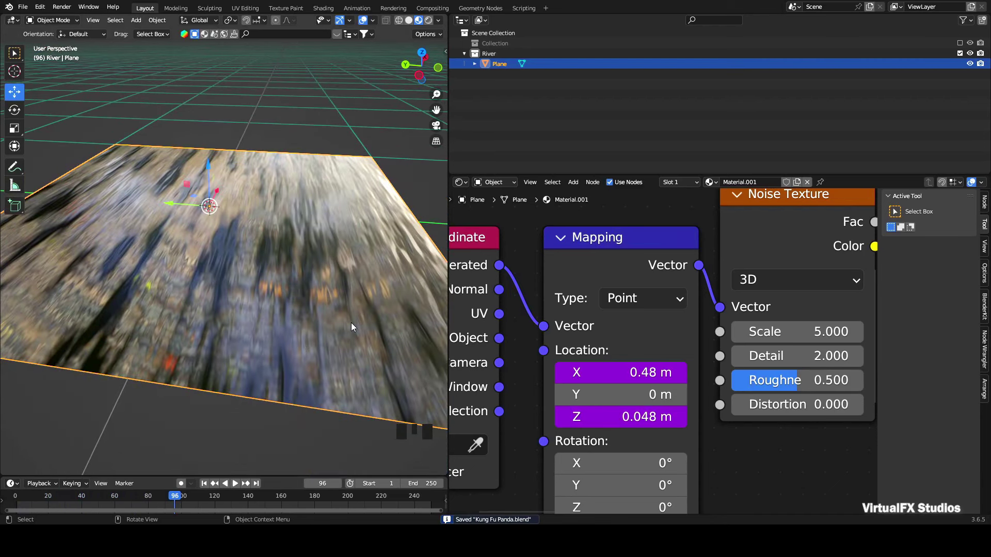
click(353, 326)
scroll(down, 3)
click(619, 266)
click(679, 279)
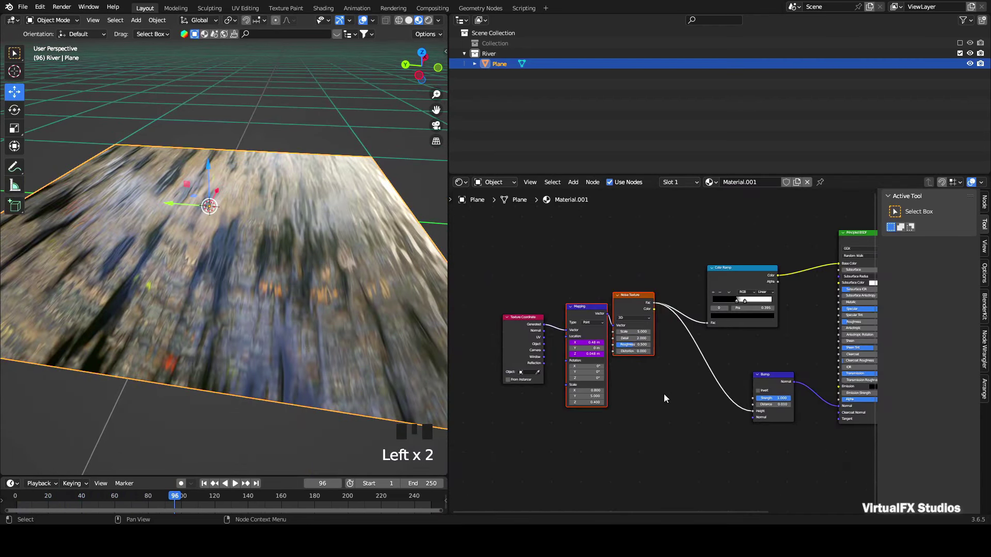
scroll(down, 3)
middle_click(657, 466)
scroll(up, 3)
Duplicate the Mapping and Noise Texture pair, feed it Texture Coordinate, scale 0.8/5/0.4, preview frames
key(shift+d)
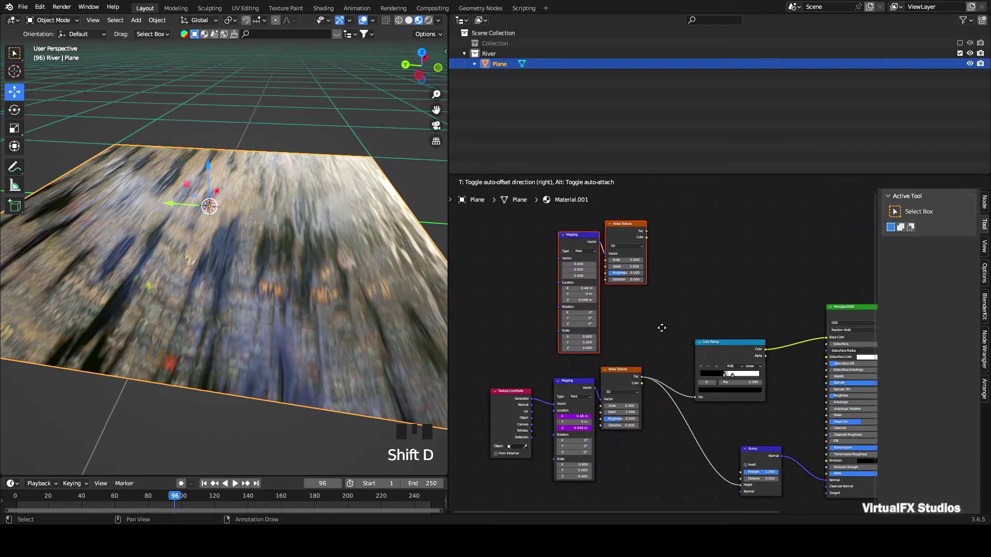
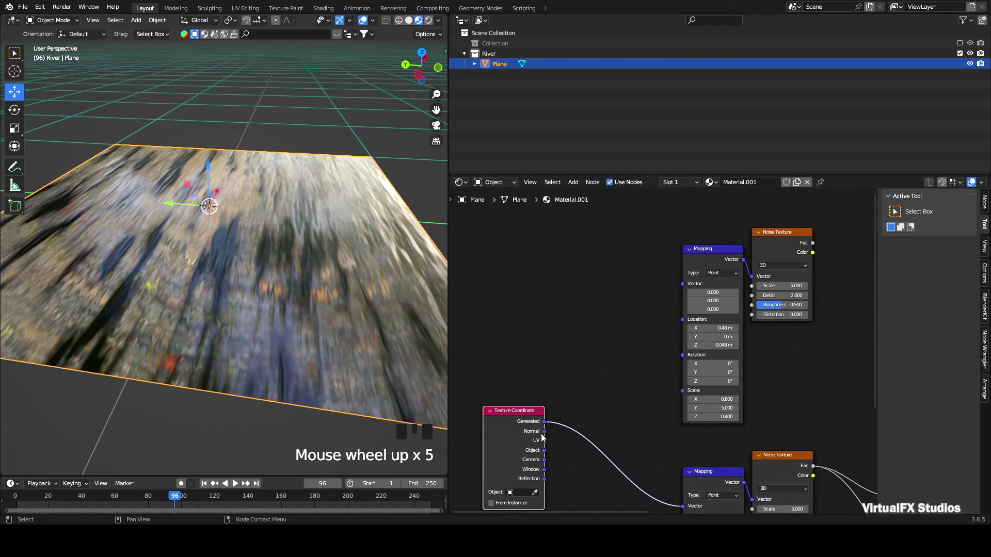
drag(546, 445, 577, 448)
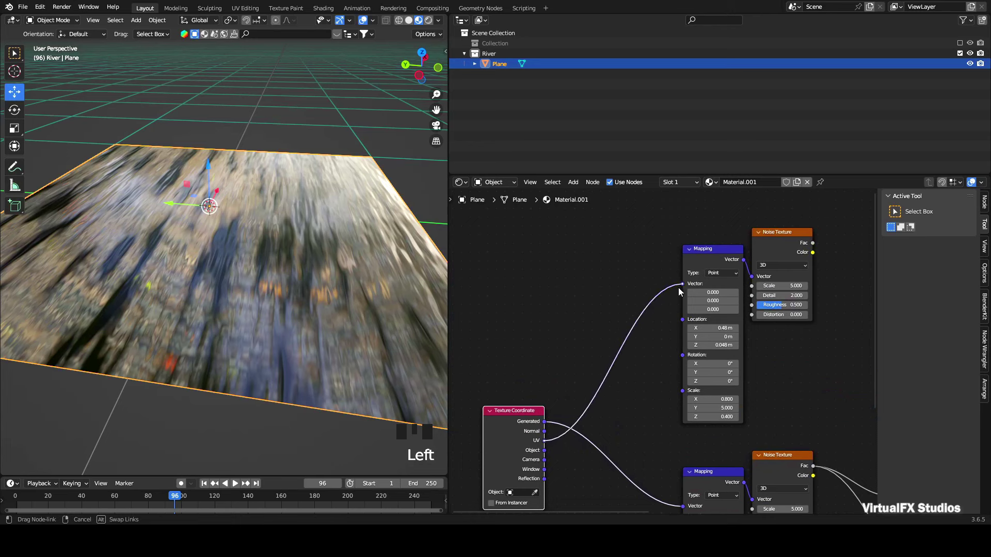
scroll(down, 3)
drag(638, 427, 550, 339)
click(551, 339)
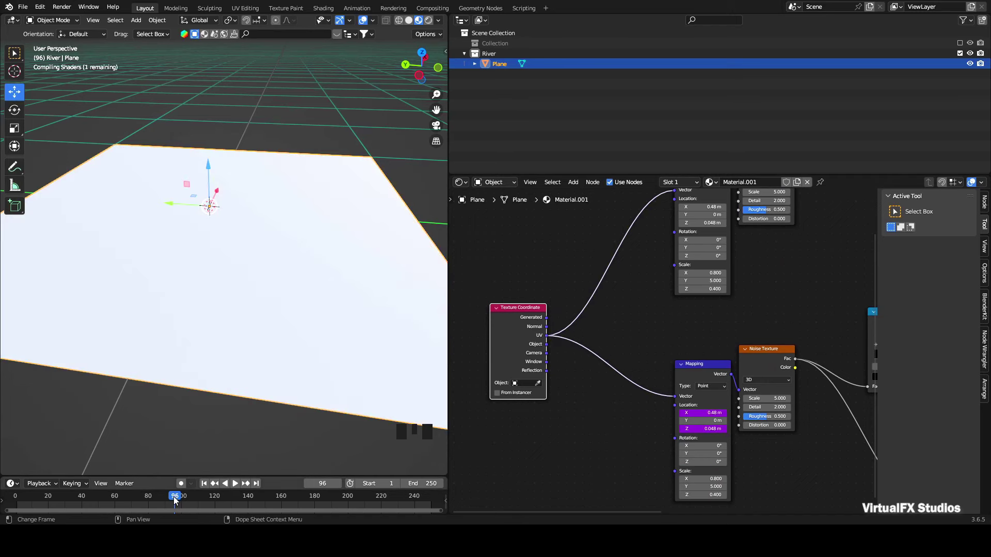
drag(127, 500, 186, 502)
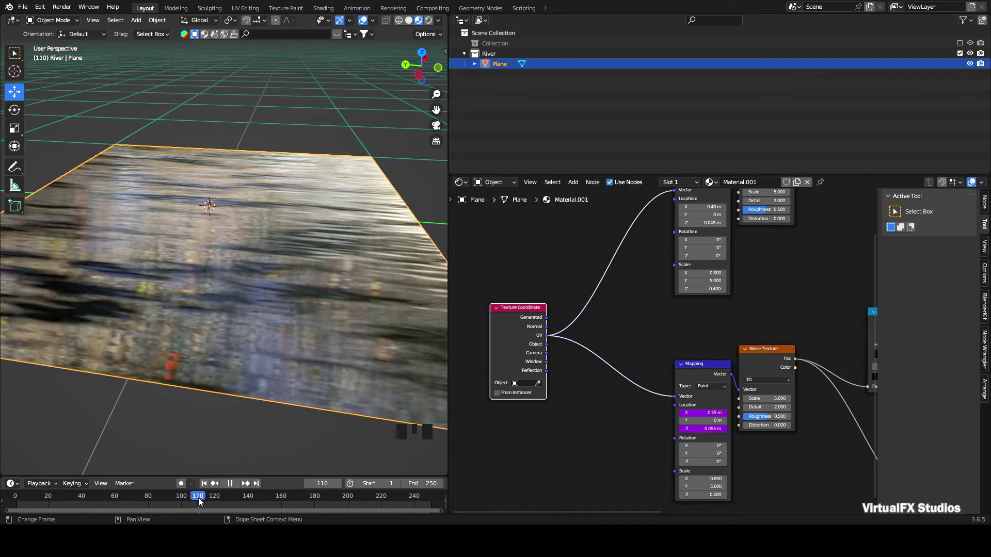
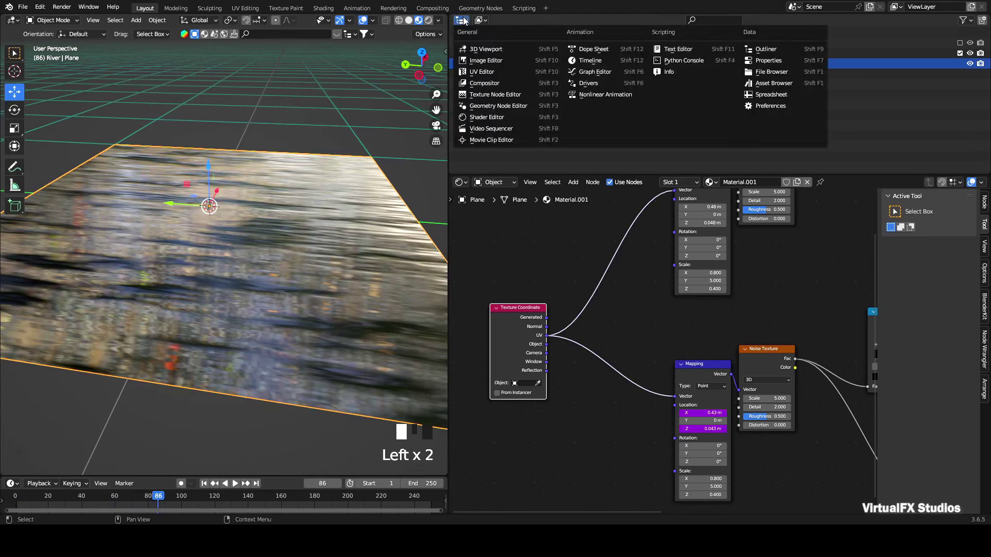
Rotate all the plane's UVs in Edit Mode so the water streaks run another way, then return to Object Mode
key(Tab)
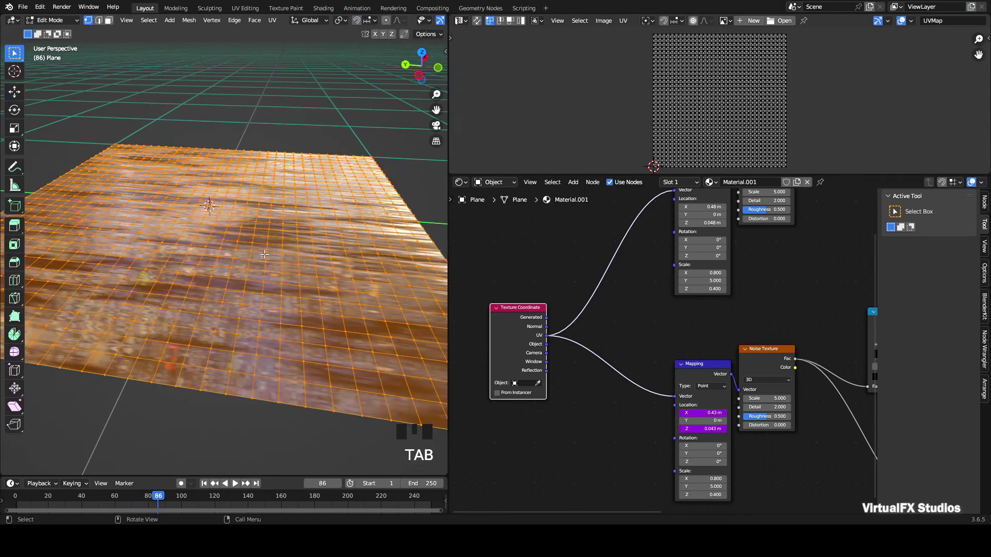
scroll(down, 3)
key(a)
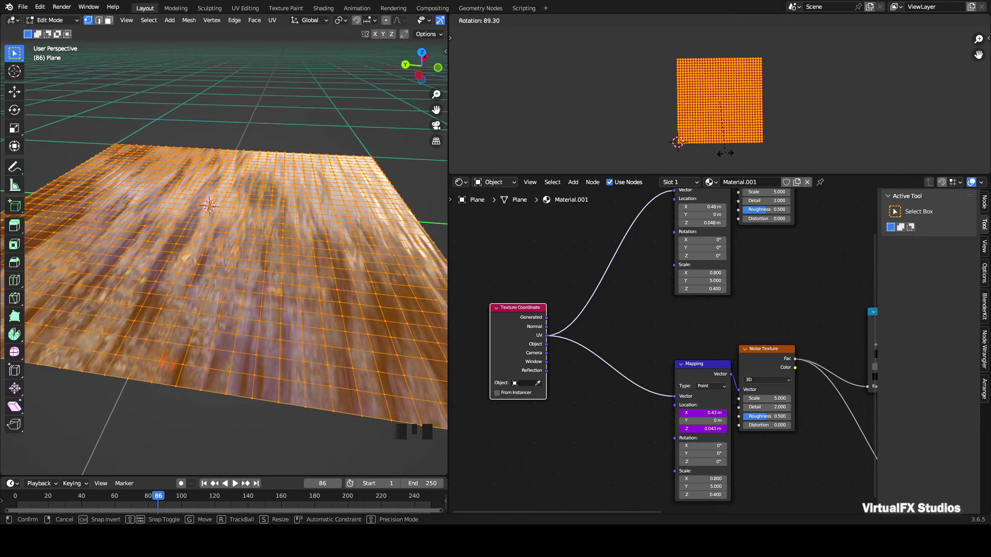
key(Tab)
drag(155, 501, 318, 397)
key(space)
key(Tab)
key(r)
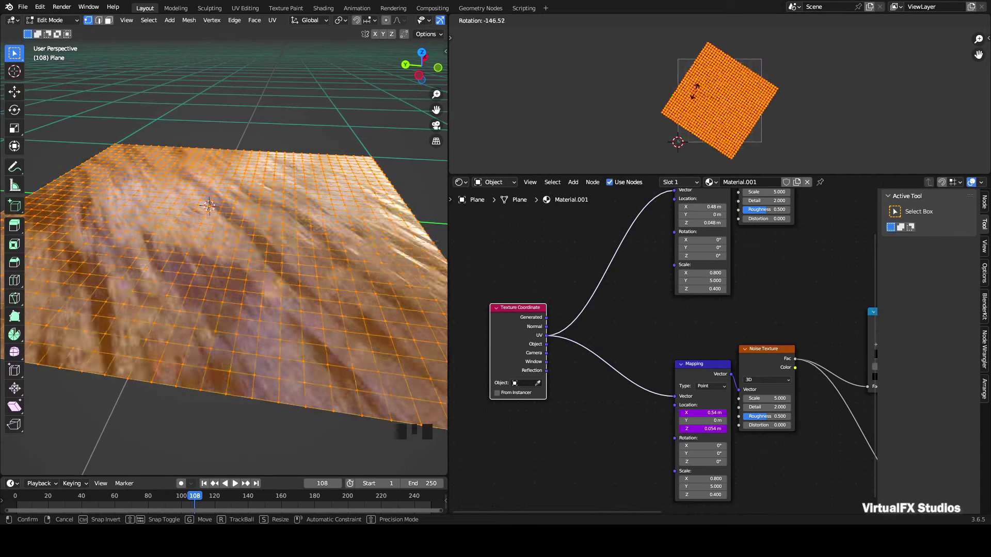
key(space)
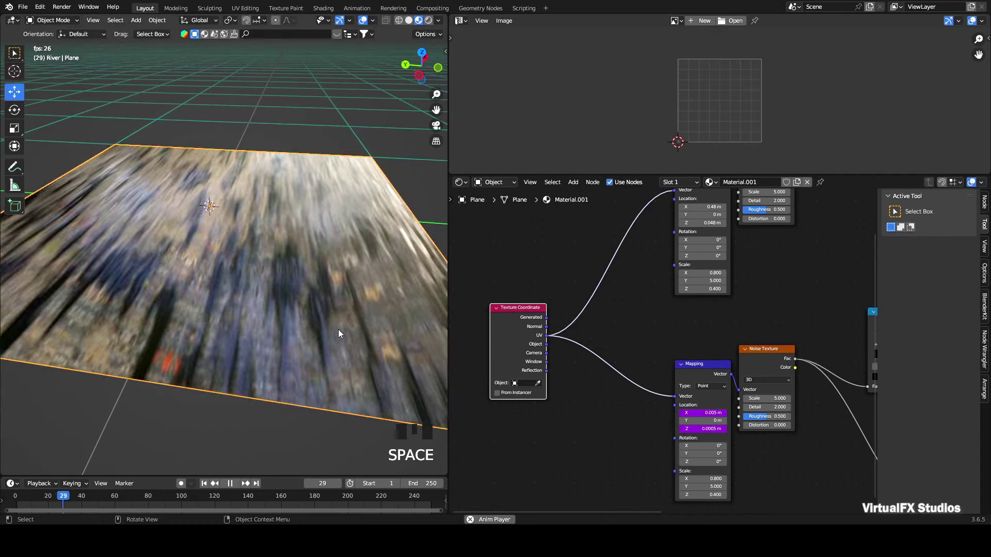
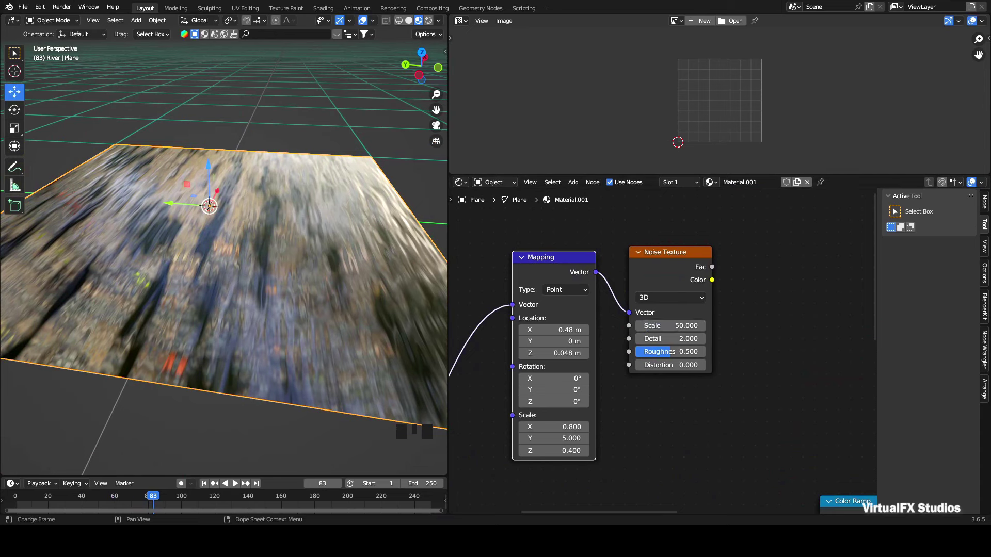
Add a Mix Color node set to Screen and feed both noise layers into it
key(shift+a)
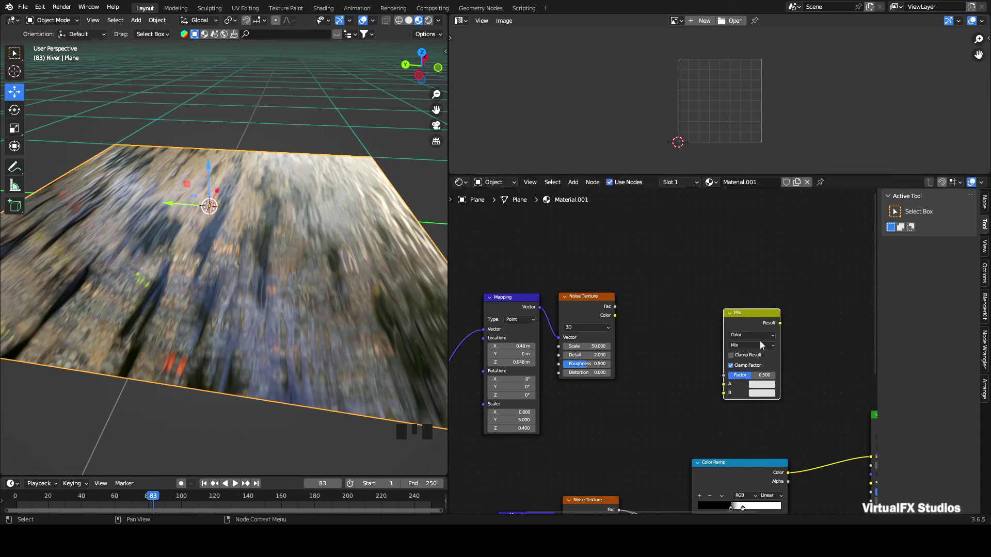
scroll(up, 3)
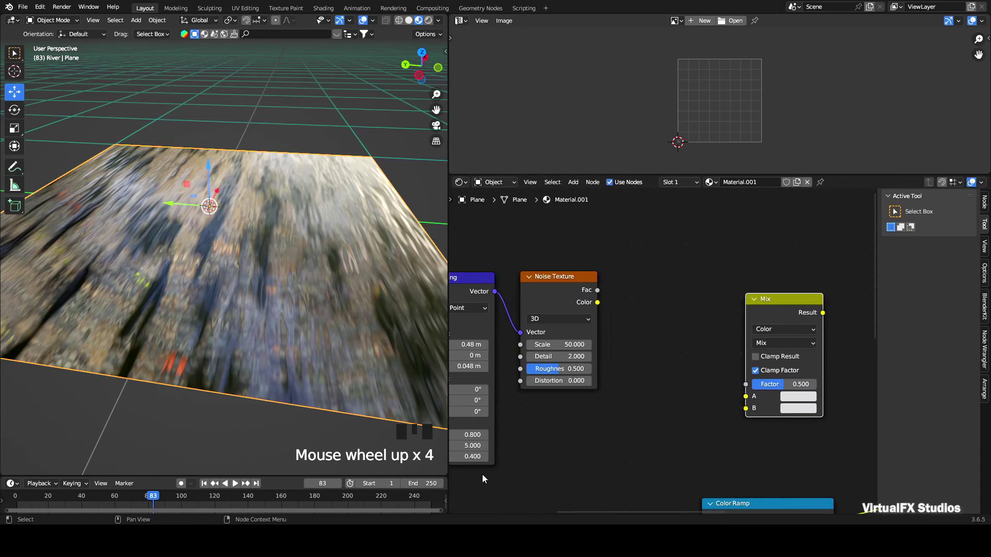
middle_click(728, 355)
drag(727, 354, 730, 263)
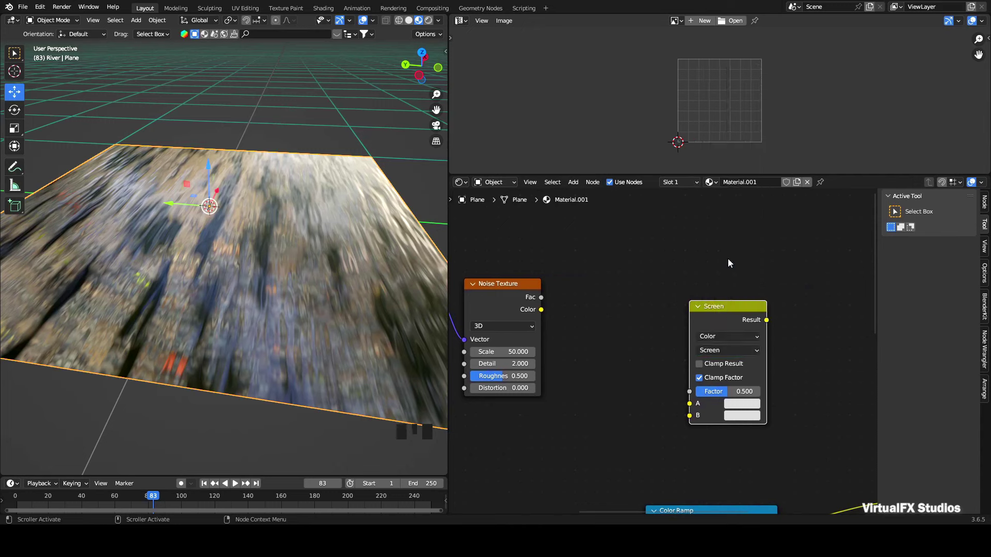
drag(546, 300, 645, 439)
Send the Screen mix result into the Principled BSDF Base Color
scroll(down, 3)
middle_click(617, 459)
scroll(down, 3)
middle_click(544, 337)
click(542, 336)
middle_click(548, 272)
scroll(up, 3)
drag(686, 242, 780, 383)
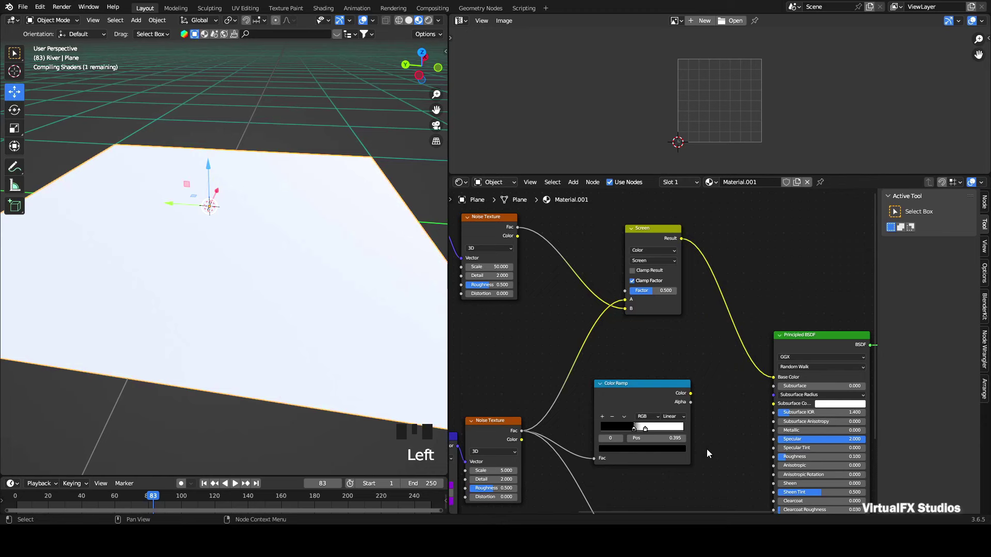
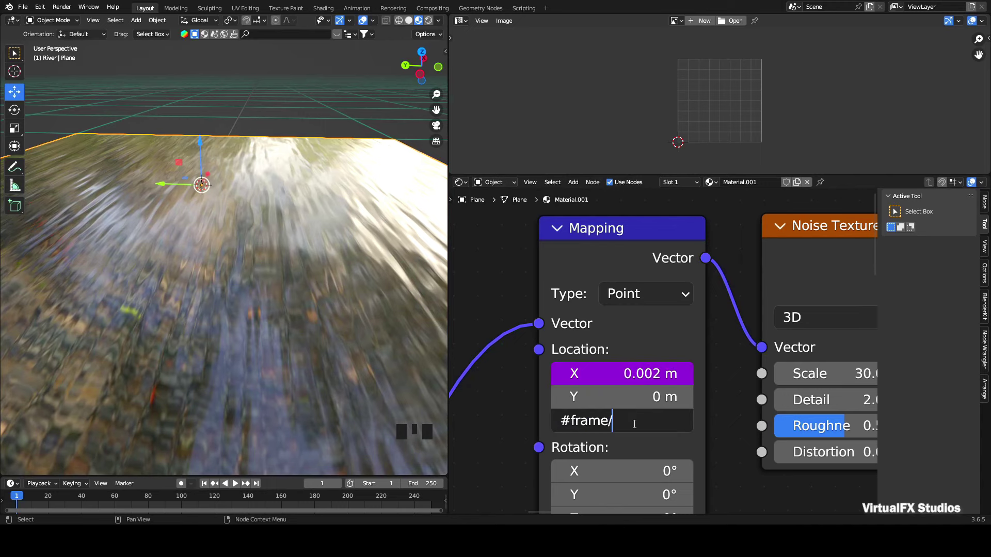
Play the timeline and orbit the viewport to check the drifting water pattern
key(KP_0)
scroll(down, 3)
drag(236, 492, 405, 71)
scroll(down, 3)
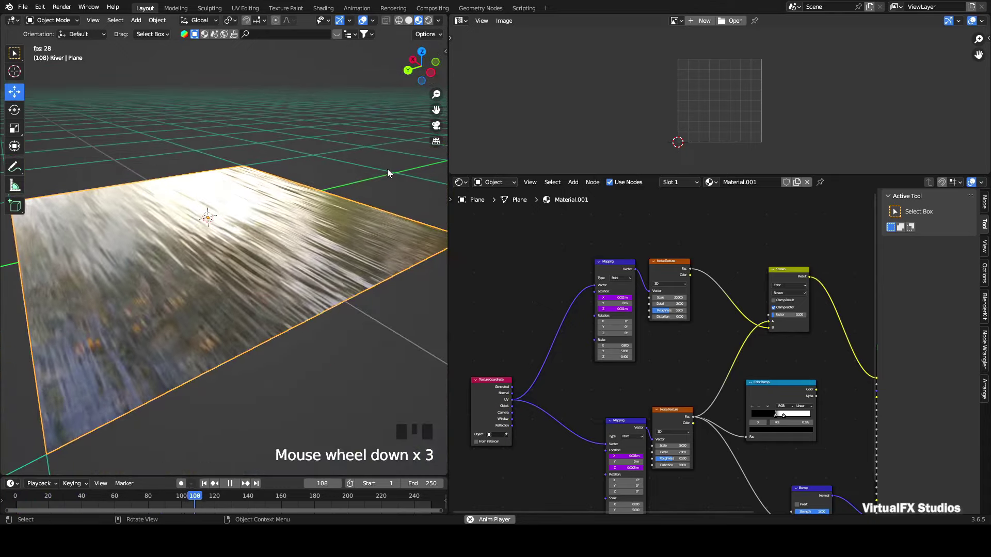
click(423, 72)
scroll(up, 3)
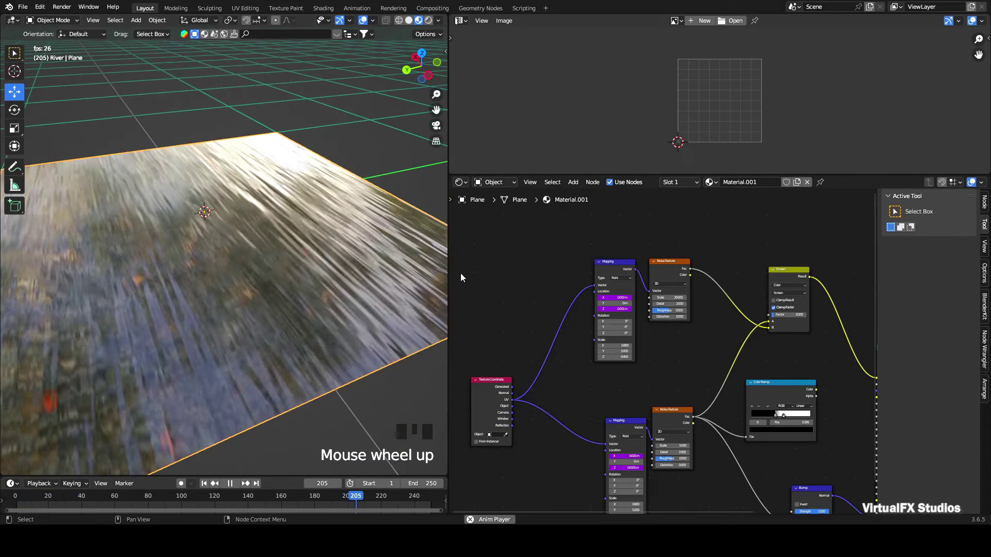
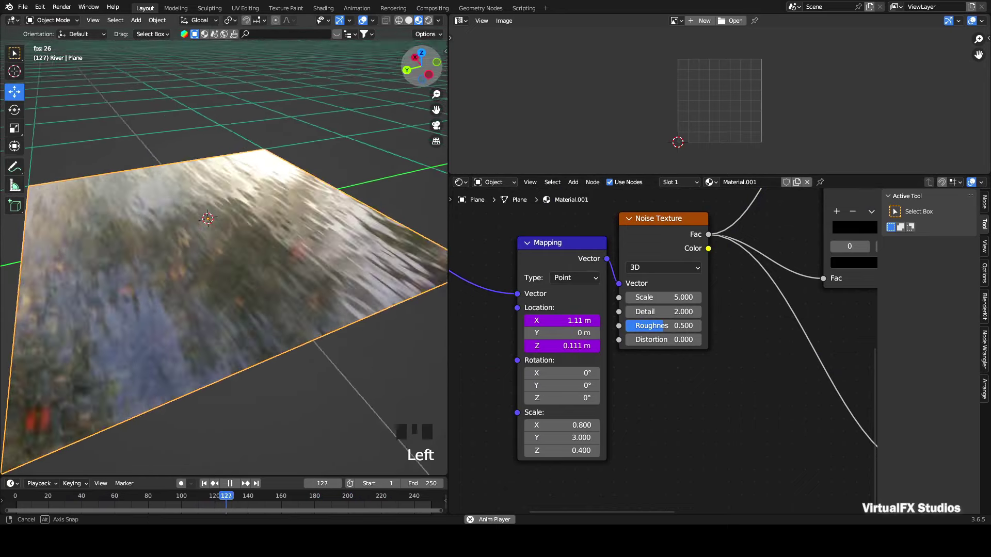
scroll(up, 3)
Add frame-based drivers to the Mapping Location X fields and save the file
key(space)
key(ctrl+s)
click(205, 488)
key(space)
click(425, 65)
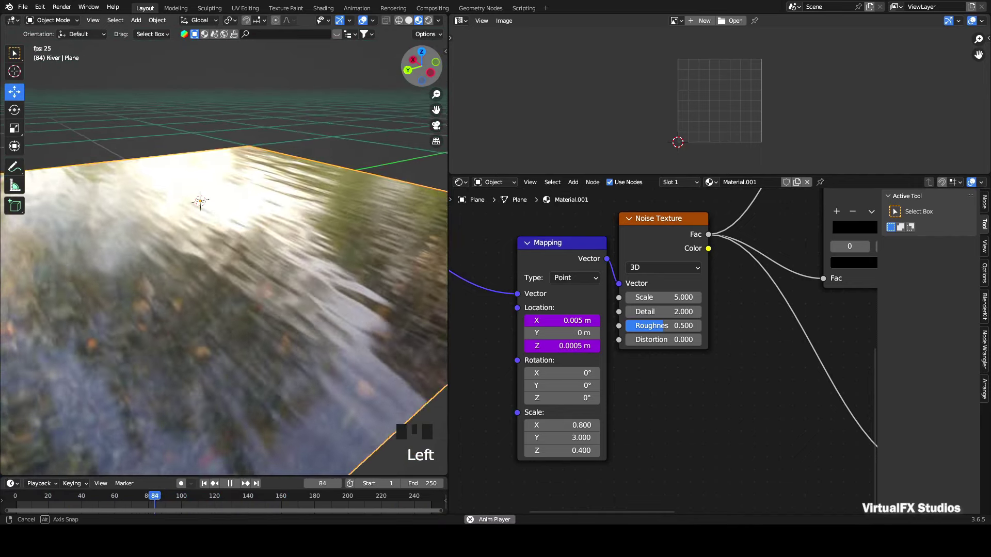
key(shift+a)
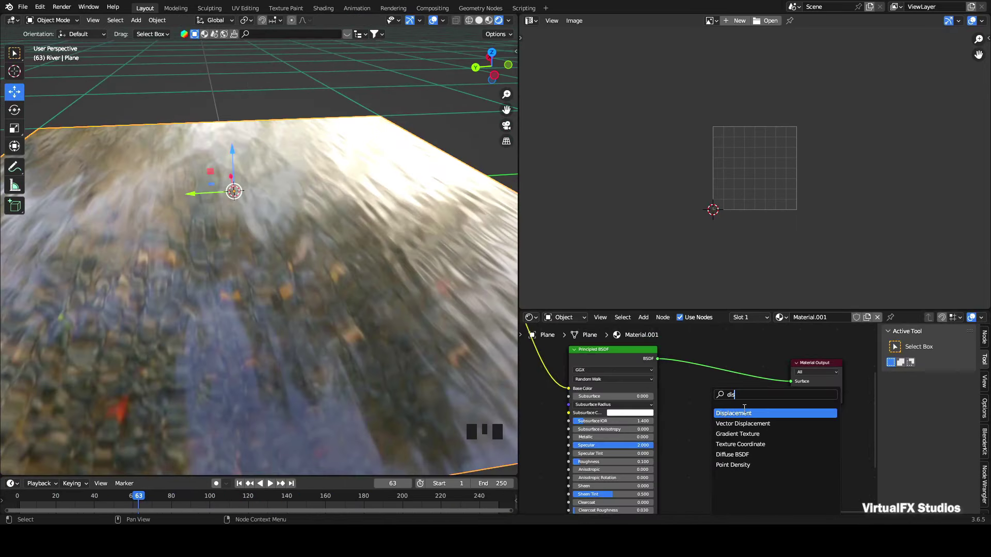
Wire the bump/normal nodes into the Principled BSDF and the Material Output
scroll(up, 3)
drag(768, 369, 653, 478)
drag(653, 479, 635, 481)
scroll(down, 3)
drag(560, 387, 747, 387)
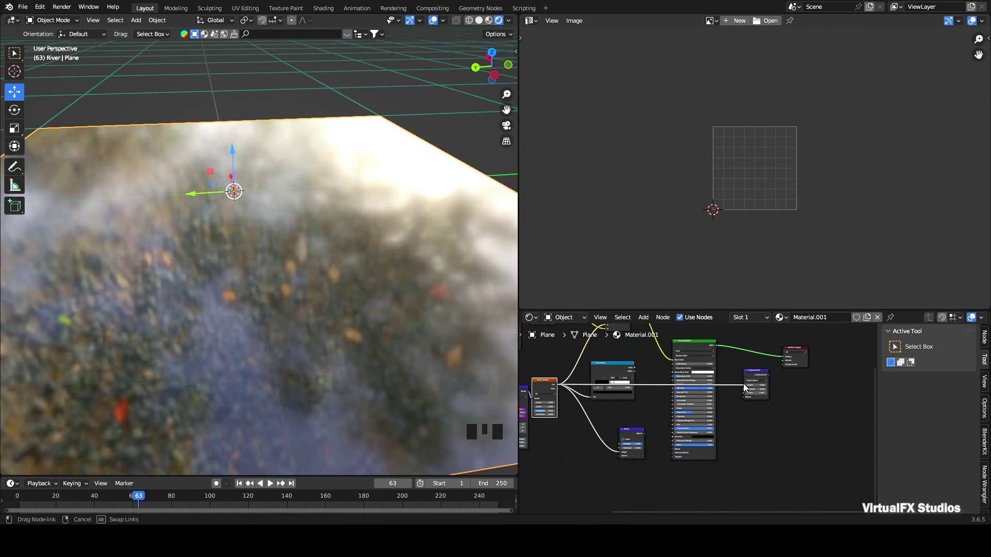
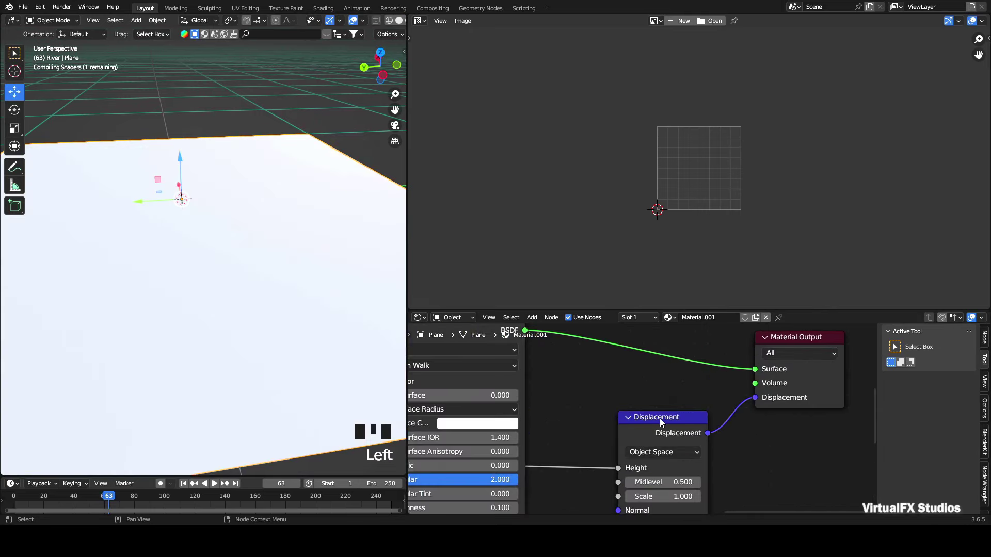
Play back the glossy rippling water and switch the area to the plane's Modifiers properties
scroll(up, 3)
scroll(down, 3)
key(space)
key(space)
middle_click(592, 498)
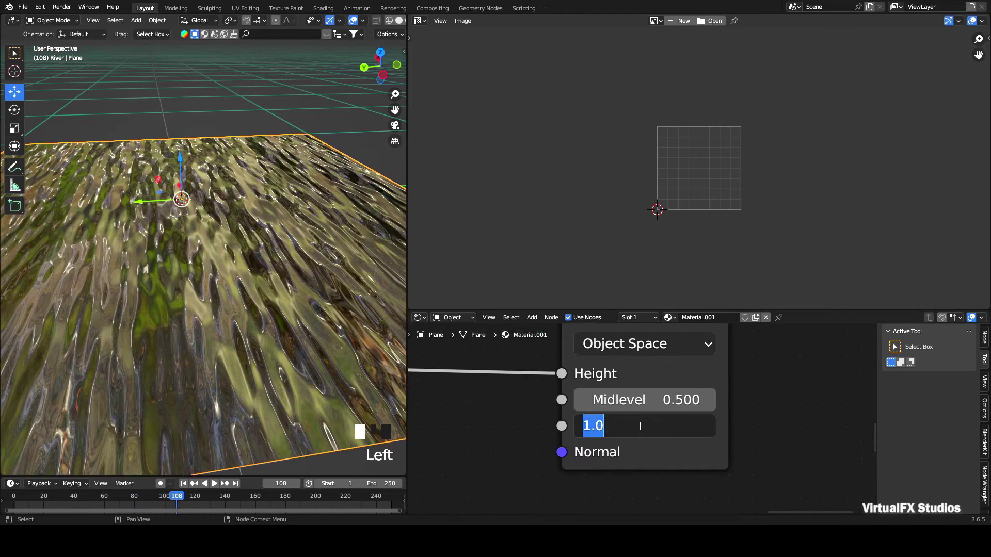
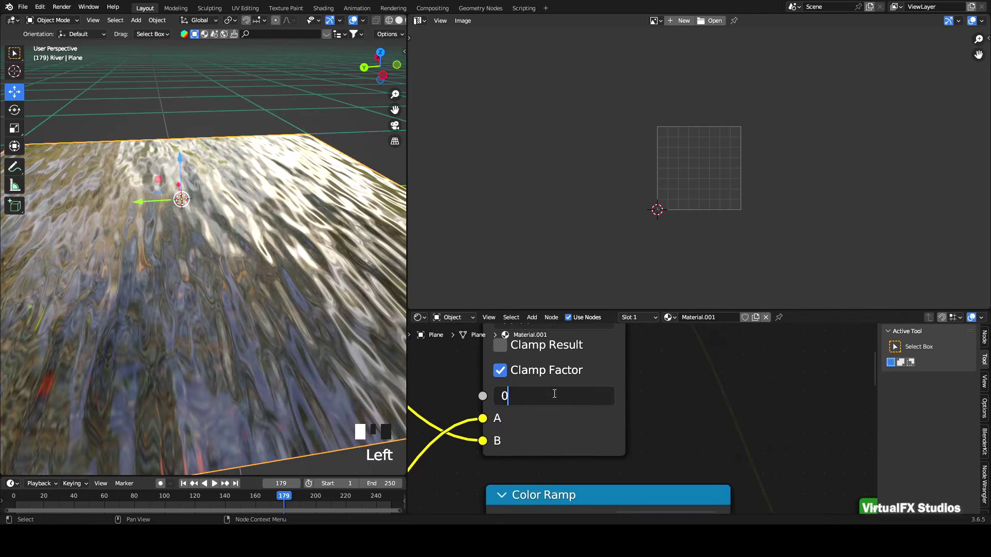
click(388, 358)
key(space)
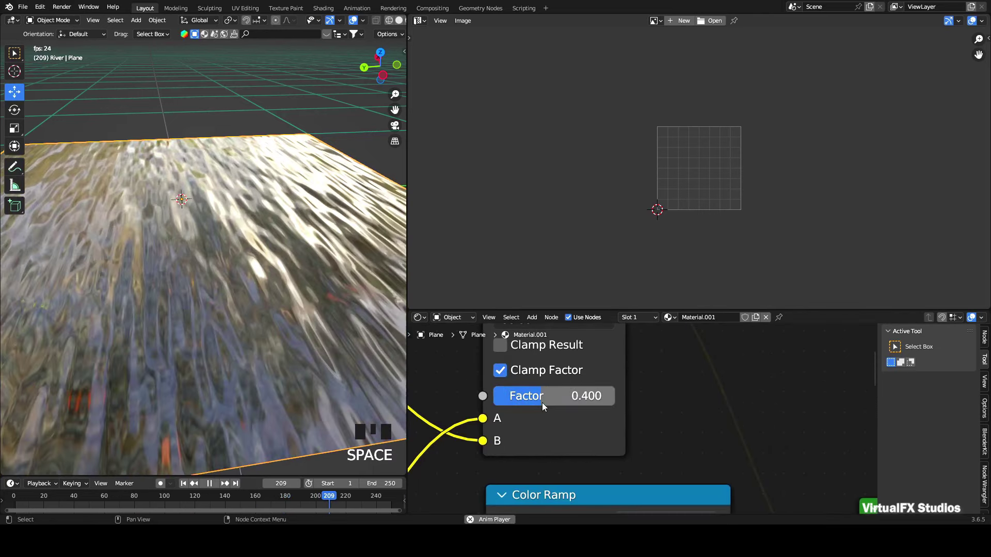
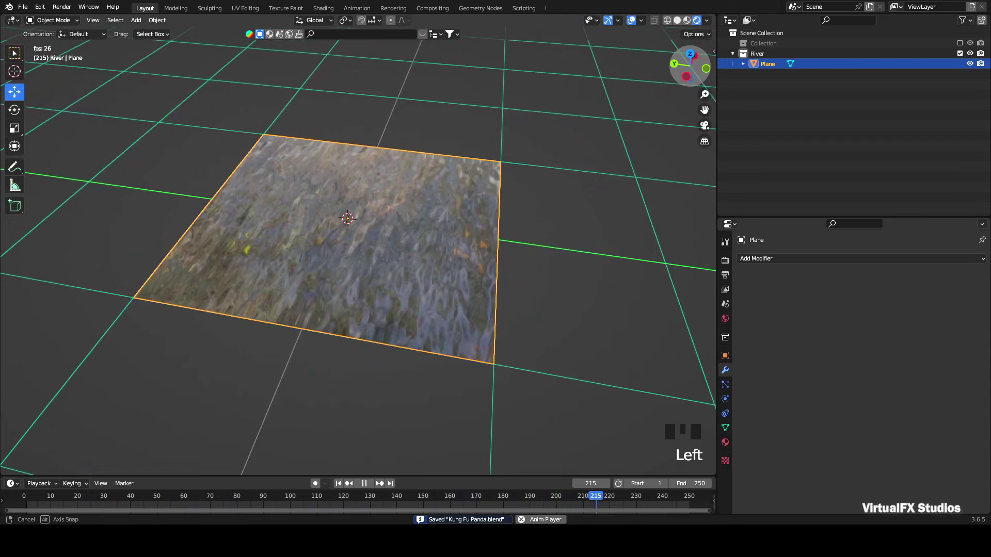
Add an Array modifier with Relative Offset X -1 and Count 3 to extend the water plane
key(space)
key(space)
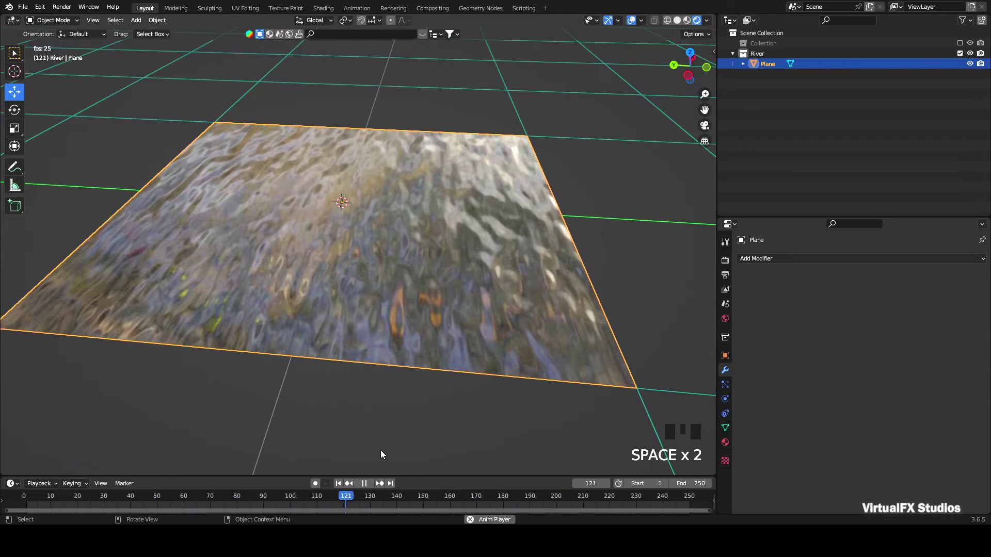
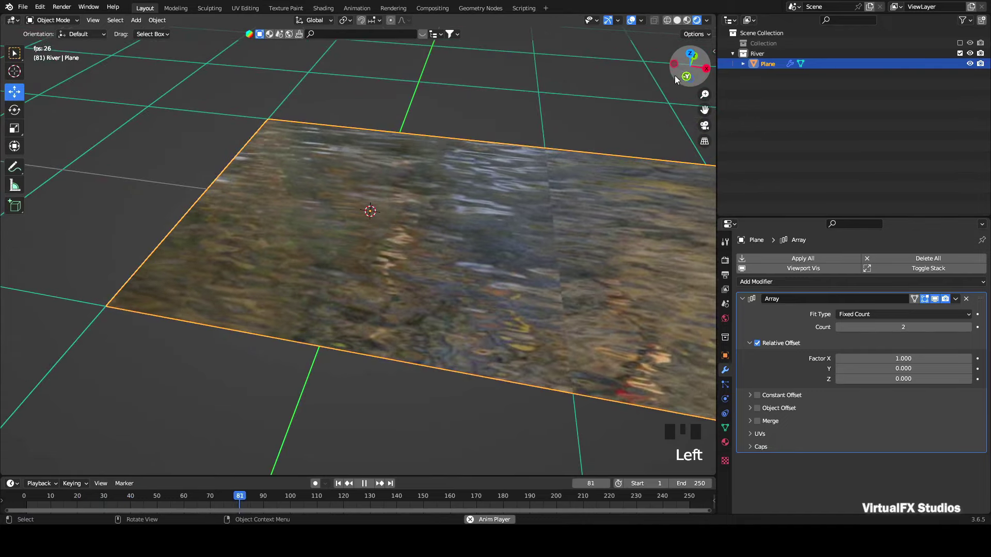
drag(688, 76, 547, 156)
scroll(down, 3)
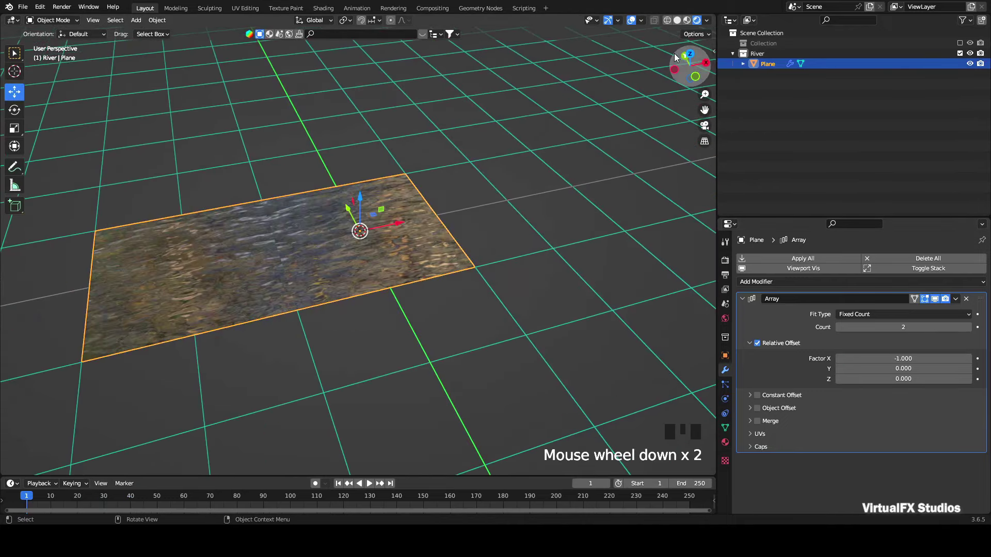
click(683, 56)
key(space)
Orbit close over the lengthened water strip and save the project
drag(971, 330, 685, 70)
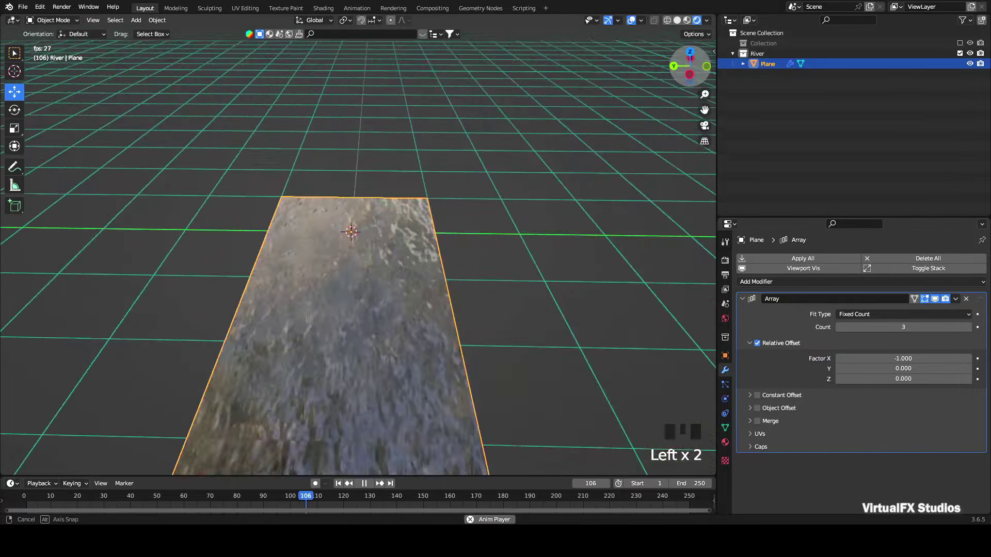
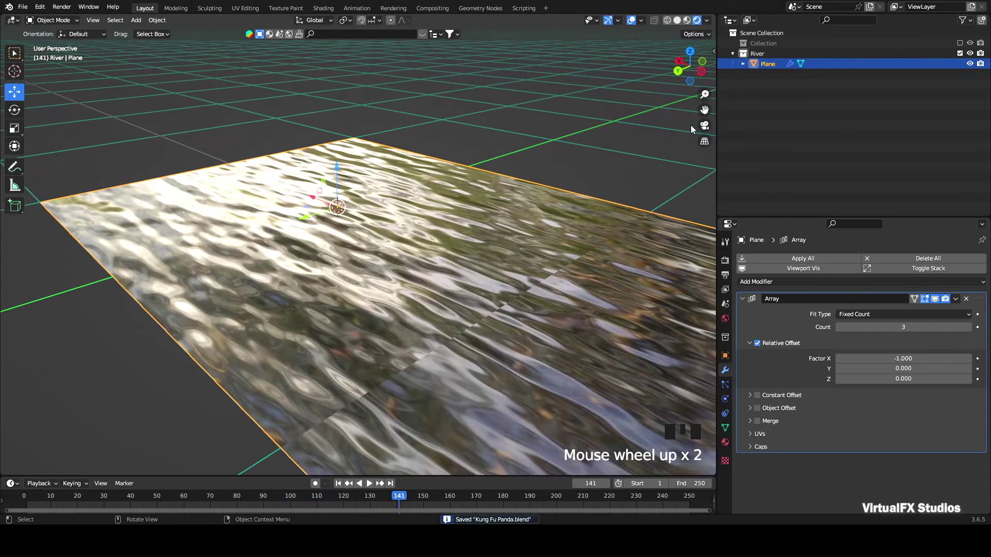
scroll(up, 3)
drag(705, 107, 639, 135)
key(ctrl+s)
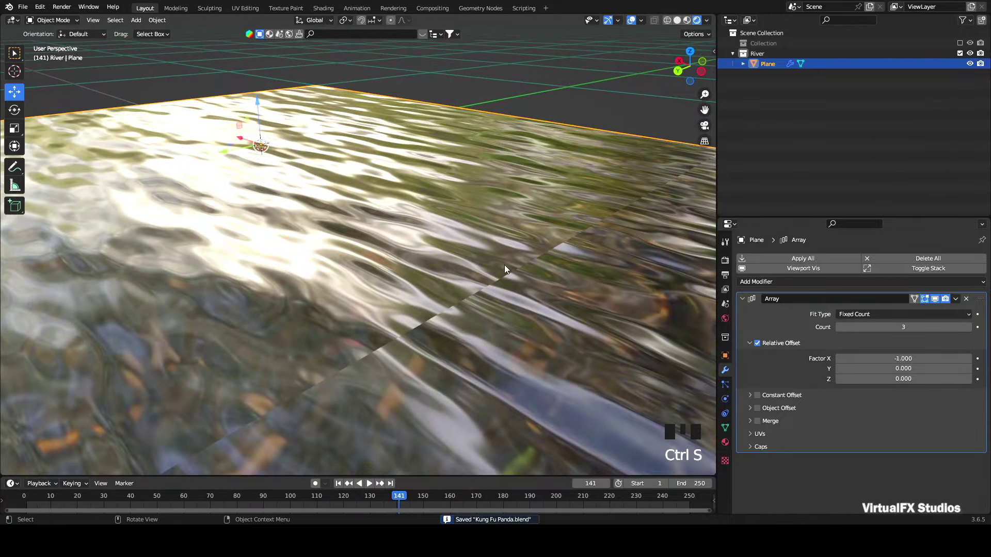
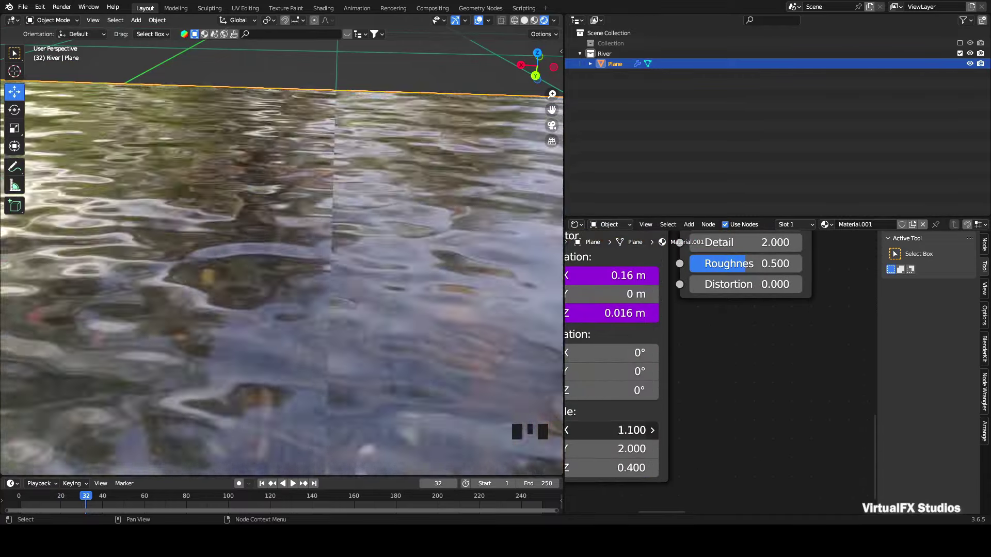
Add a NURBS path beside the river plane, scale it up about twice and bend its control points into a wave
key(shift+a)
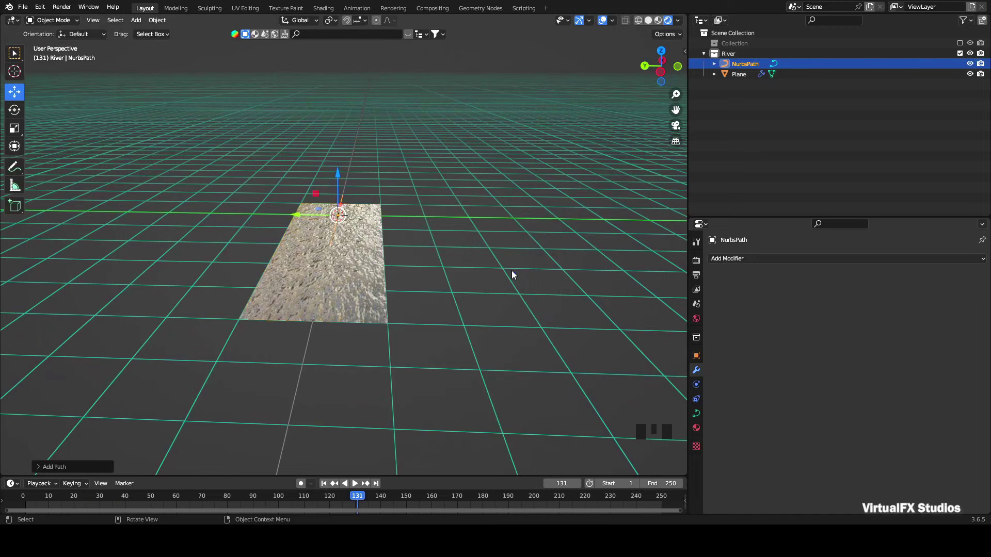
key(s)
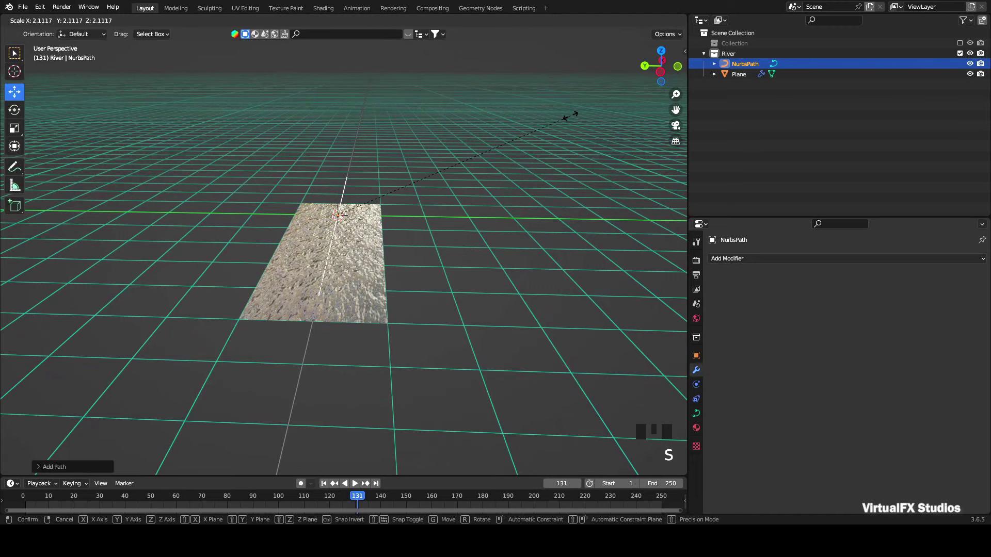
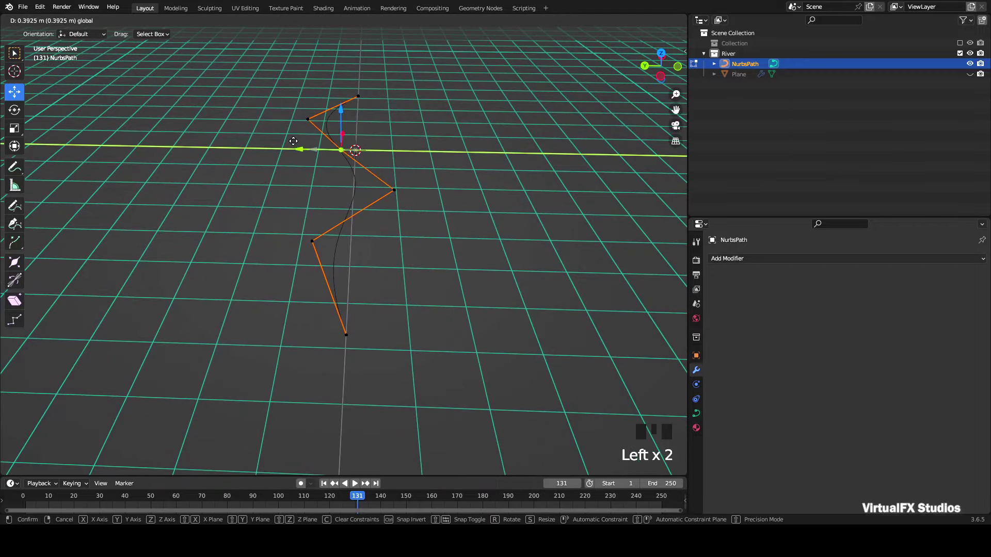
scroll(up, 3)
click(658, 72)
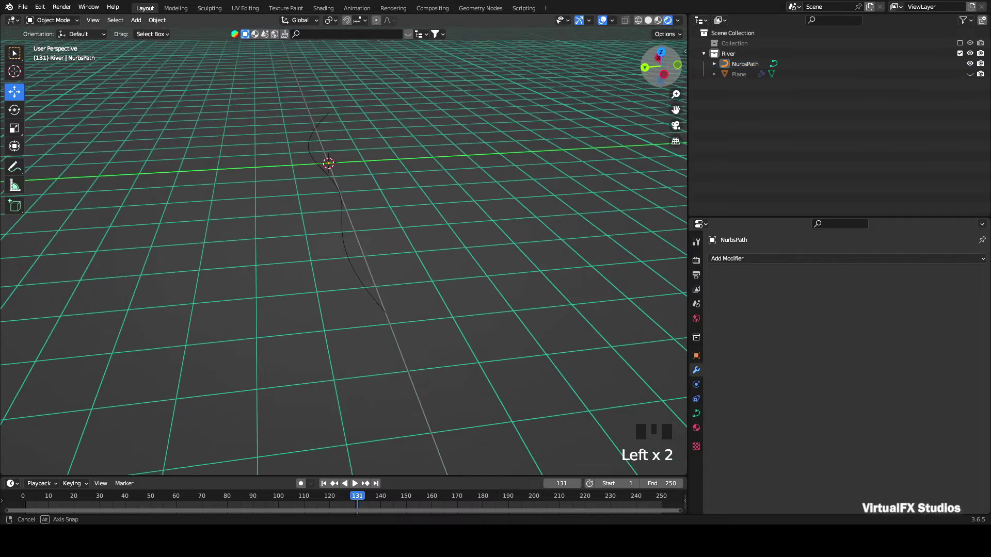
Return to the river plane, selecting it again in the Outliner
scroll(up, 3)
click(974, 76)
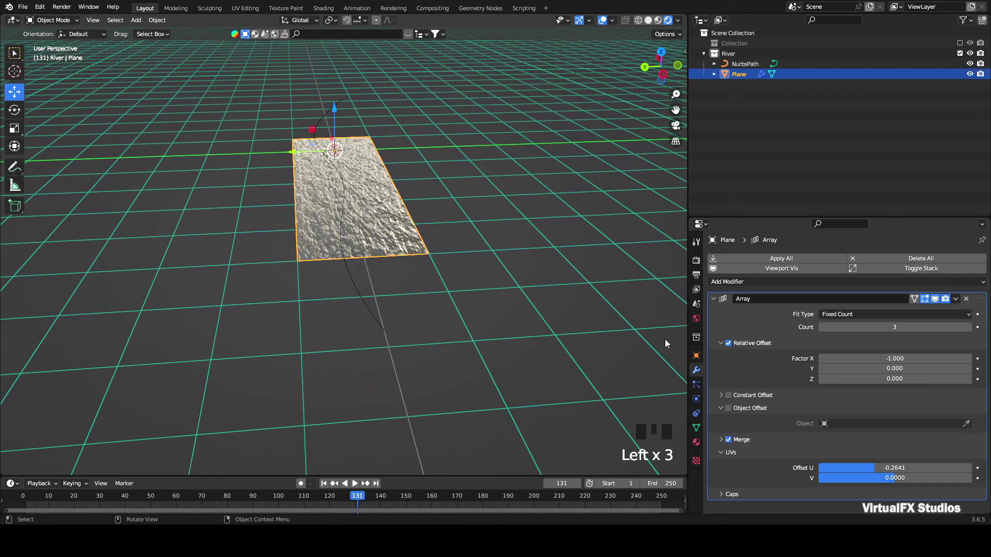
Give the water plane a Curve modifier targeting the NurbsPath
scroll(down, 3)
drag(769, 288, 756, 382)
scroll(down, 3)
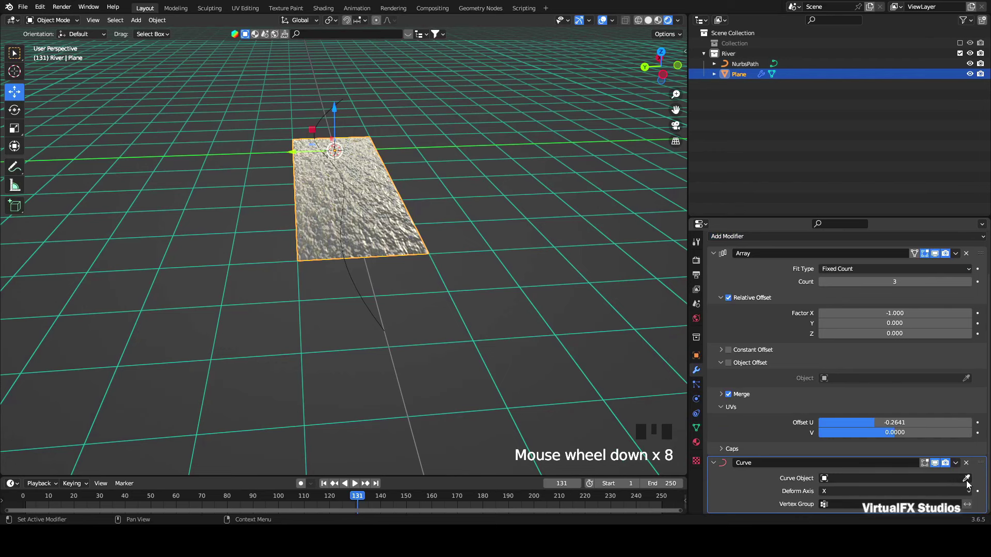
click(395, 209)
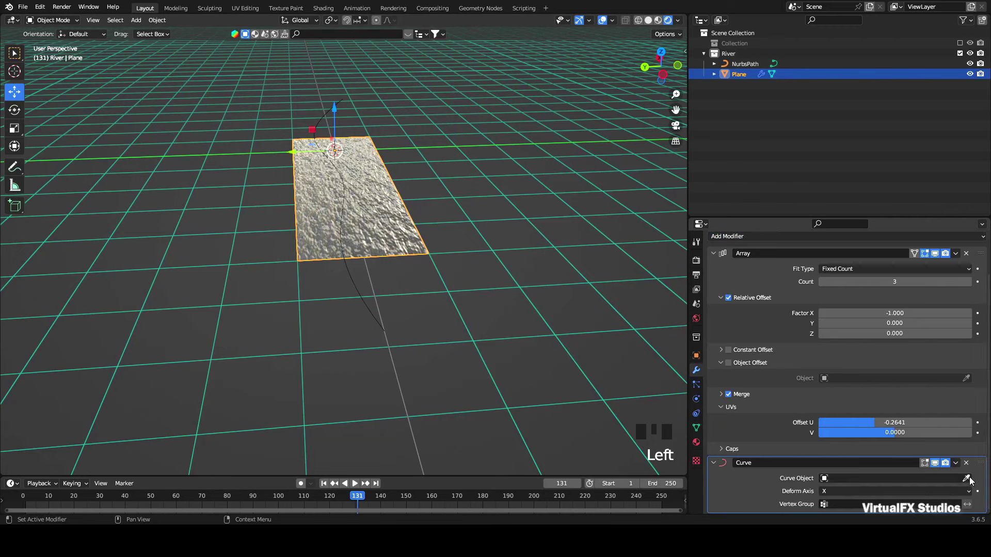
click(973, 481)
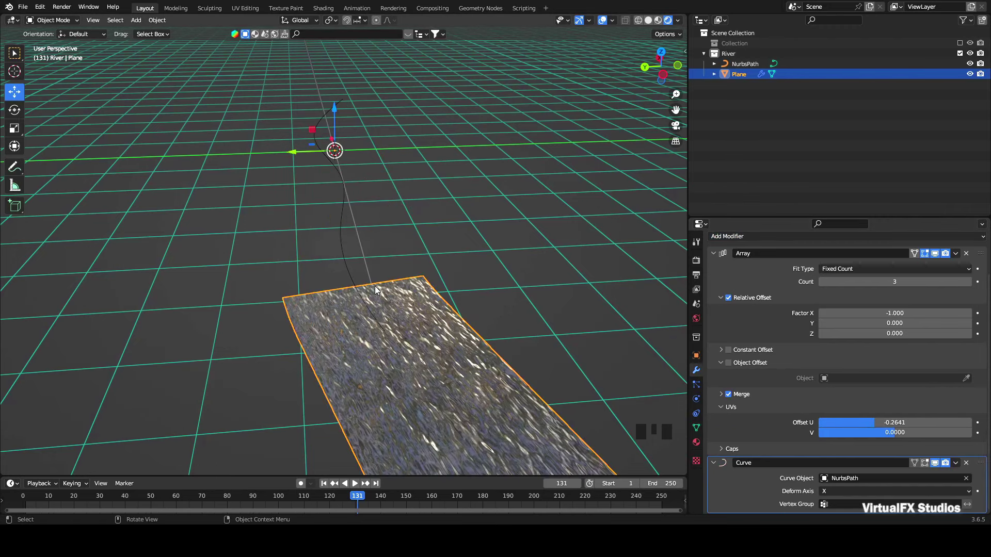
Slide the plane along the path so the arrayed strip bends into a winding river
scroll(down, 3)
scroll(up, 3)
drag(425, 375, 614, 125)
scroll(down, 3)
click(662, 69)
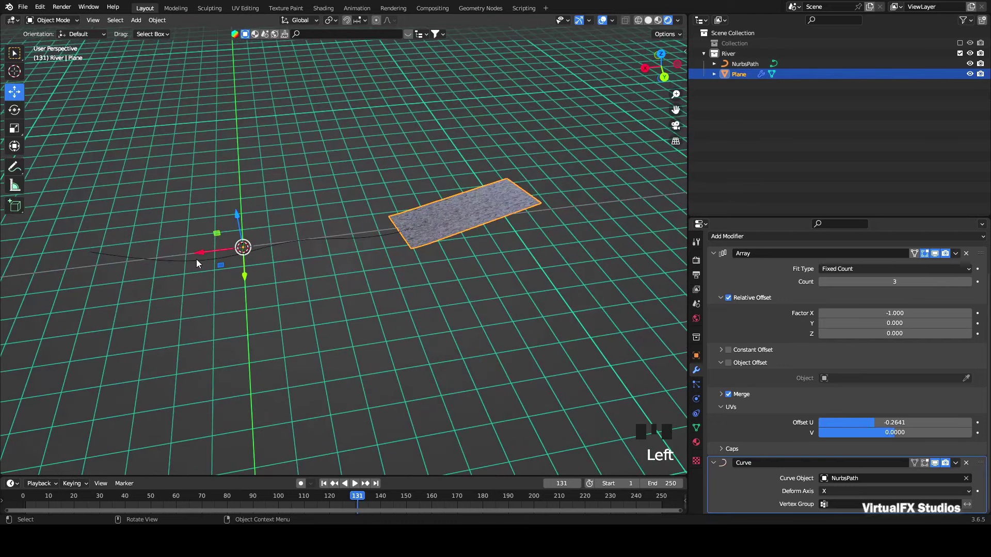
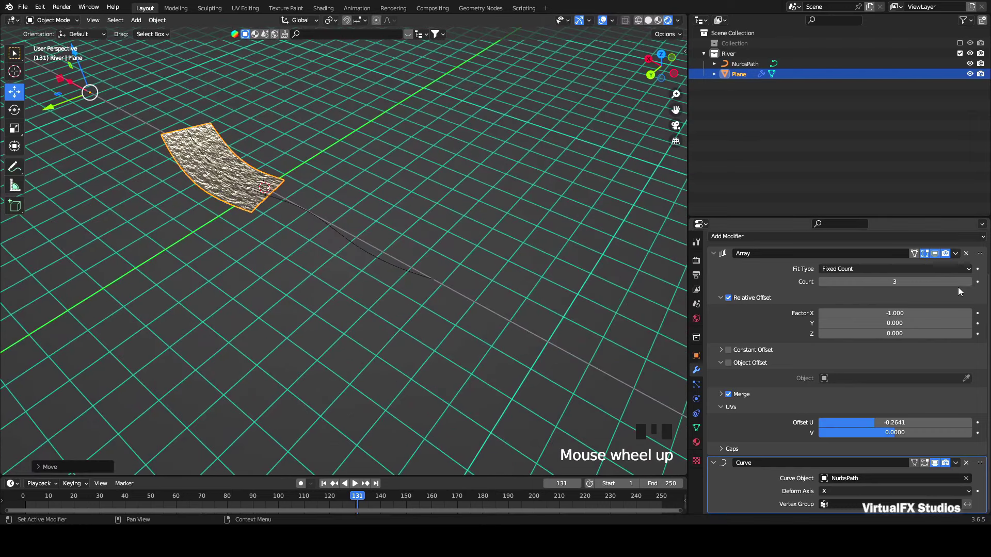
drag(971, 287, 659, 64)
Apply the Array and Curve modifiers and inspect the whole river strip
scroll(up, 3)
scroll(up, 3)
drag(958, 301, 516, 257)
scroll(up, 3)
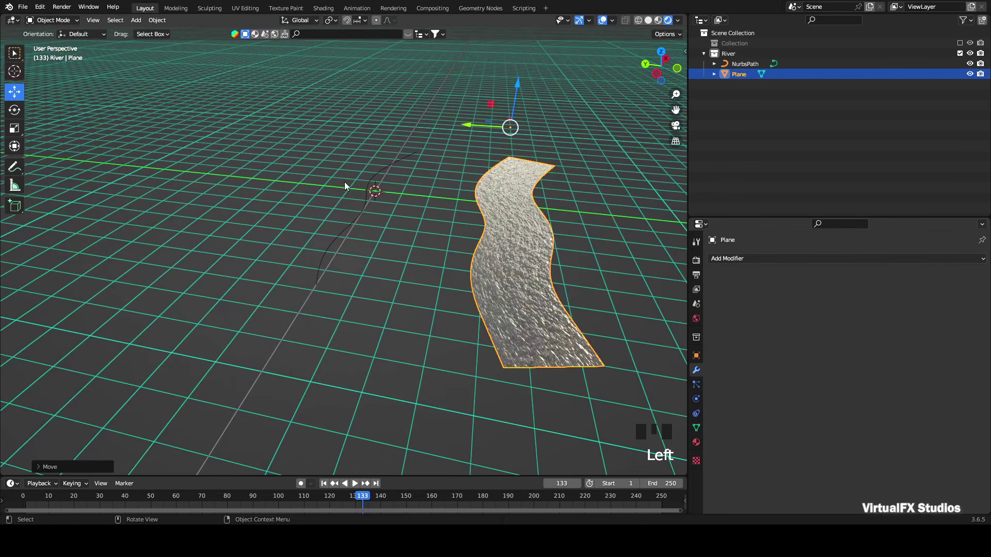
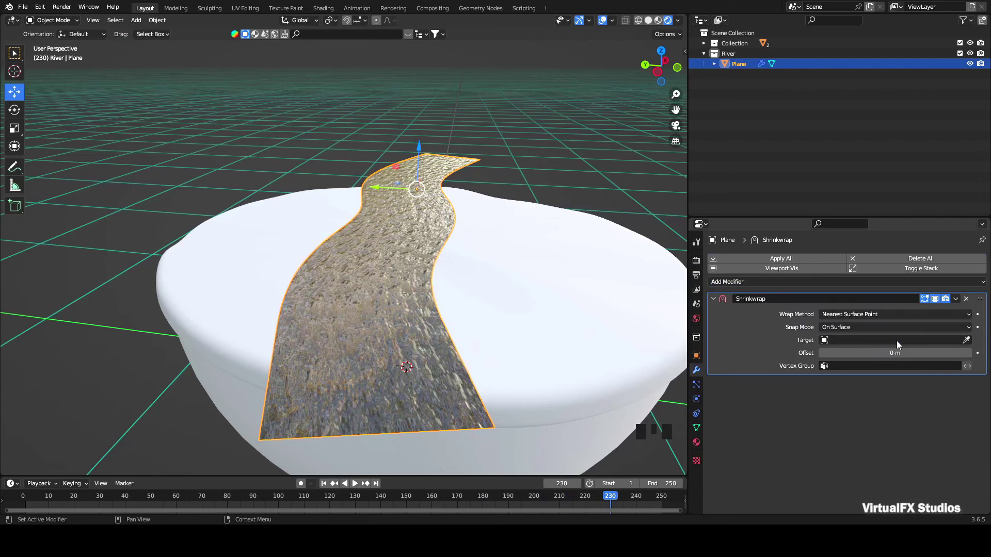
Pick the Circle lid as the Shrinkwrap target and start rotating the strip around its vertical axis
click(971, 343)
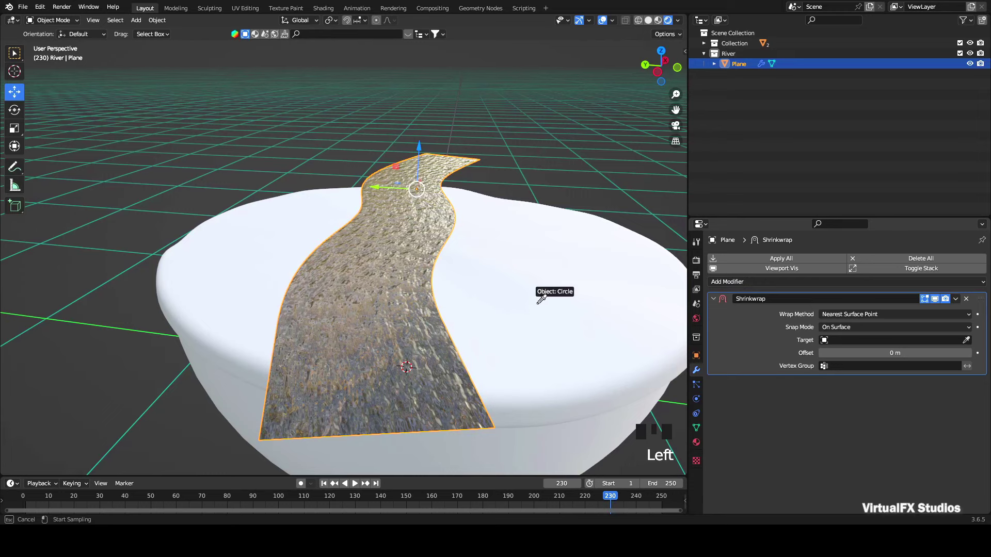
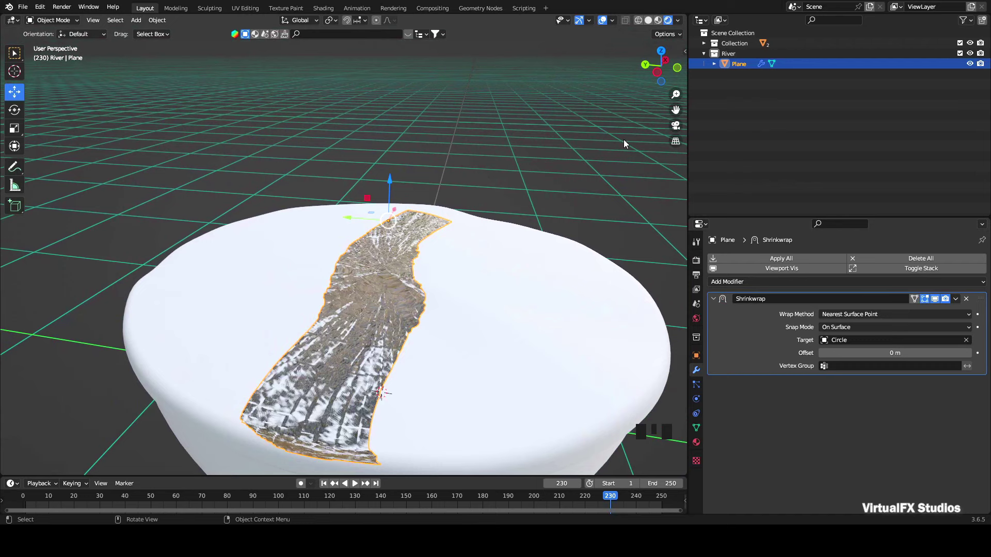
click(661, 71)
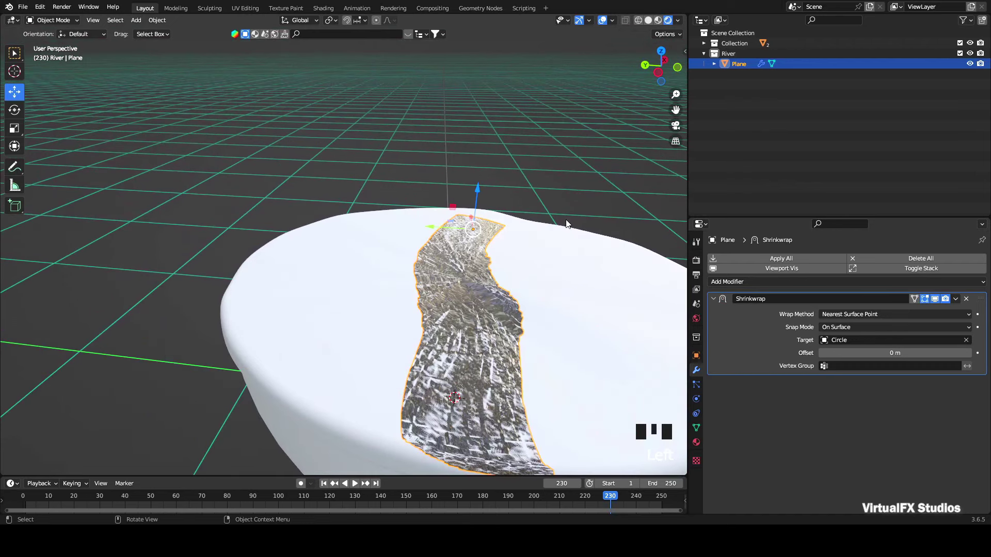
drag(17, 110, 458, 245)
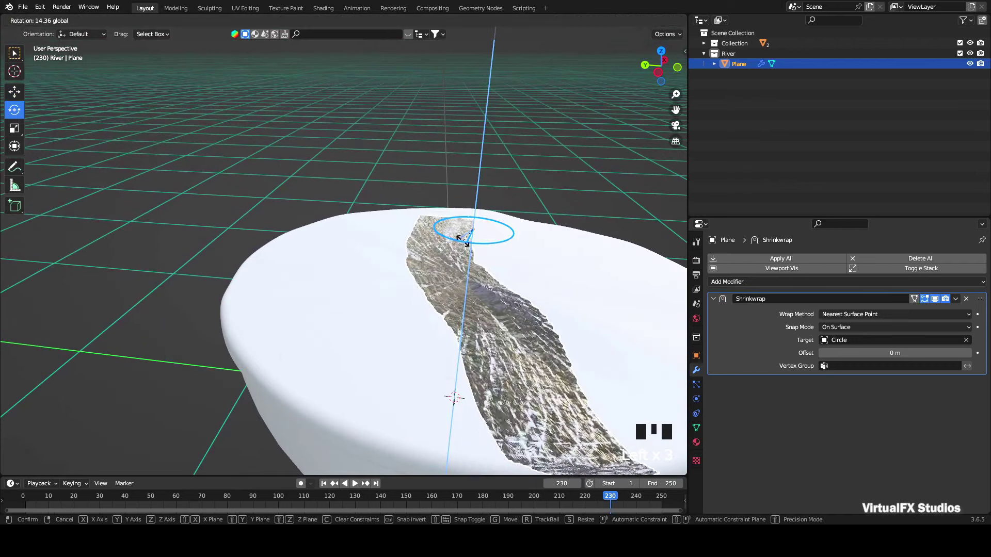
Rotate the strip further across the lid and set the Shrinkwrap offset to 0.01 m
drag(973, 358, 556, 241)
scroll(down, 3)
drag(652, 53, 666, 60)
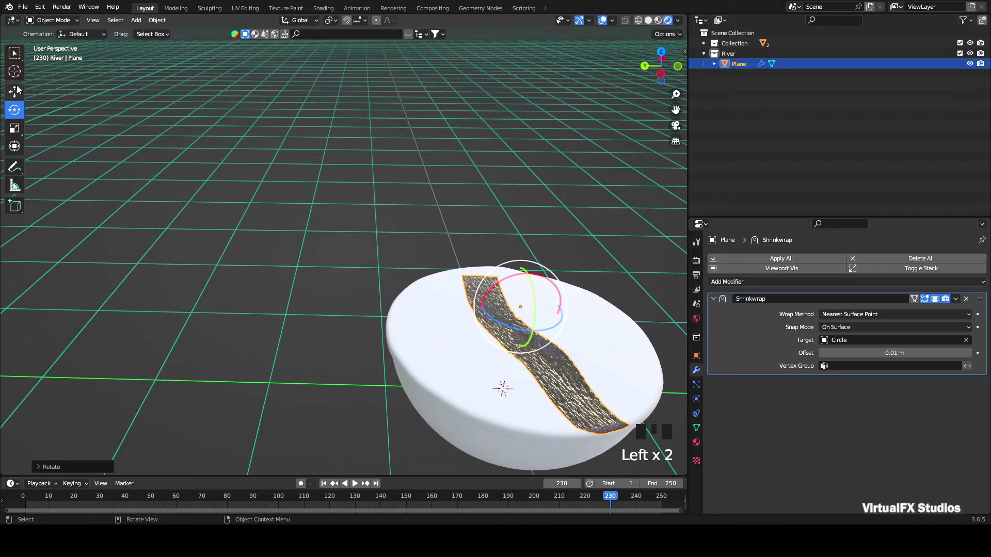
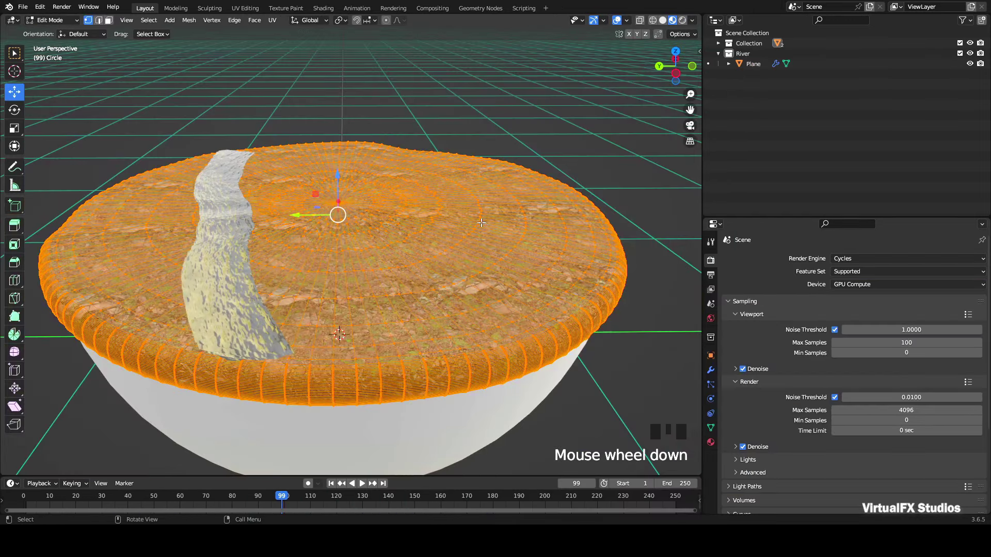
Bring up the UV Mapping menu for the whole selected Circle lid mesh
key(u)
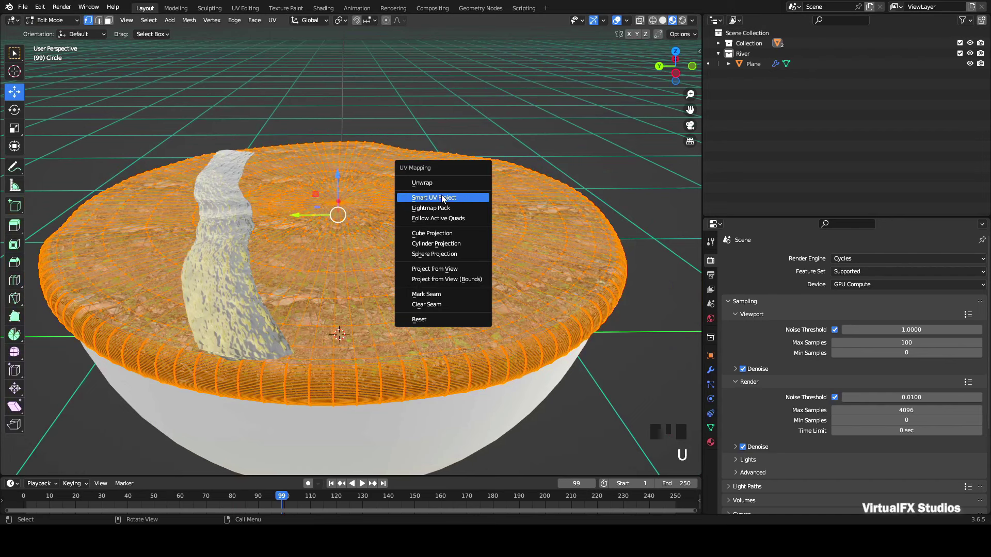